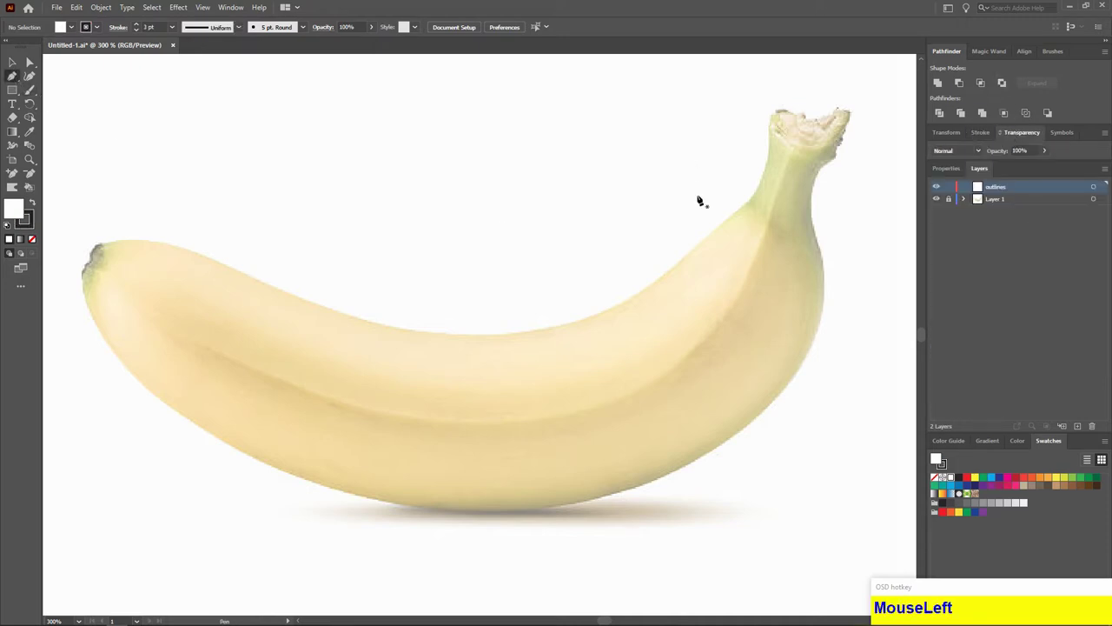
Trace the banana outline with a 3 pt stroke, curving the path up the stem's right side
{"action": "scroll", "scroll_direction": "up", "scroll_amount": 3}
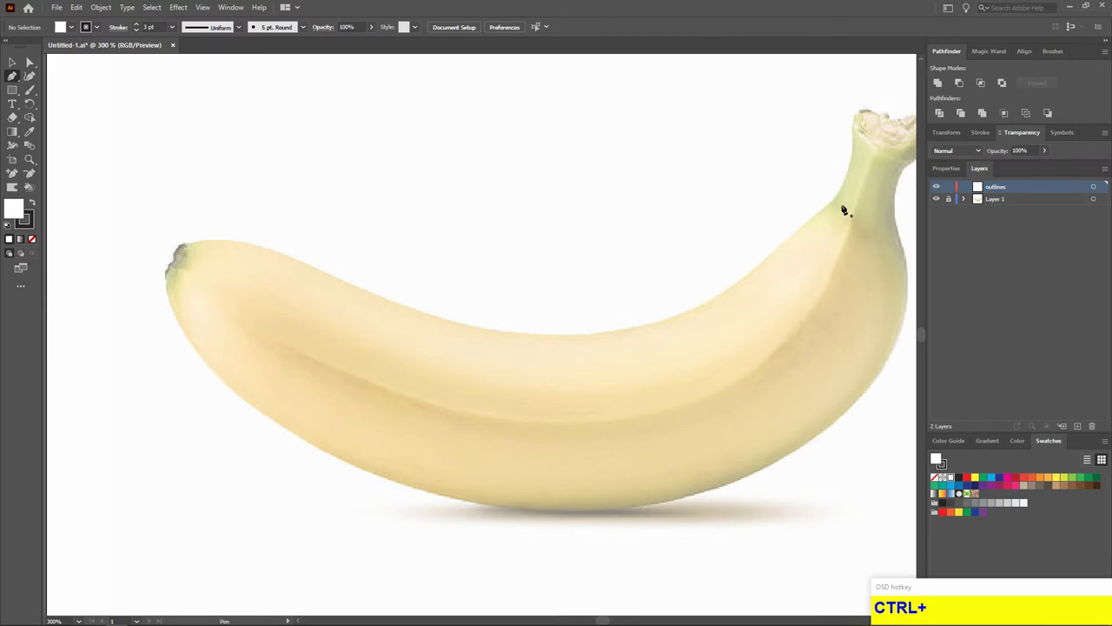
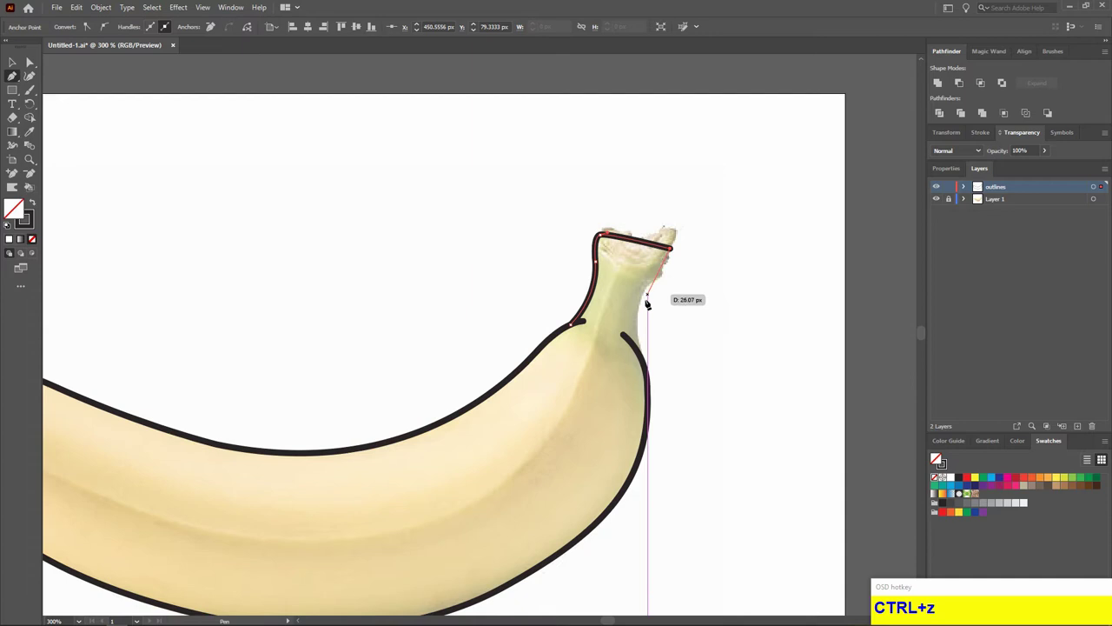
{"action": "left_click_drag", "start_coordinate": [574, 315], "coordinate": [659, 417]}
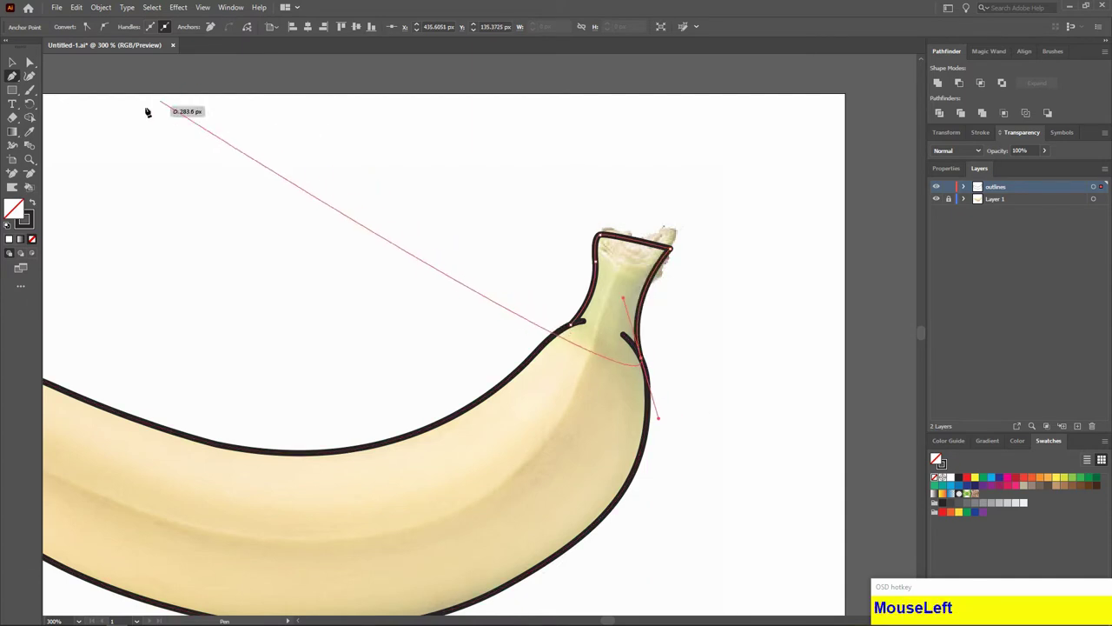
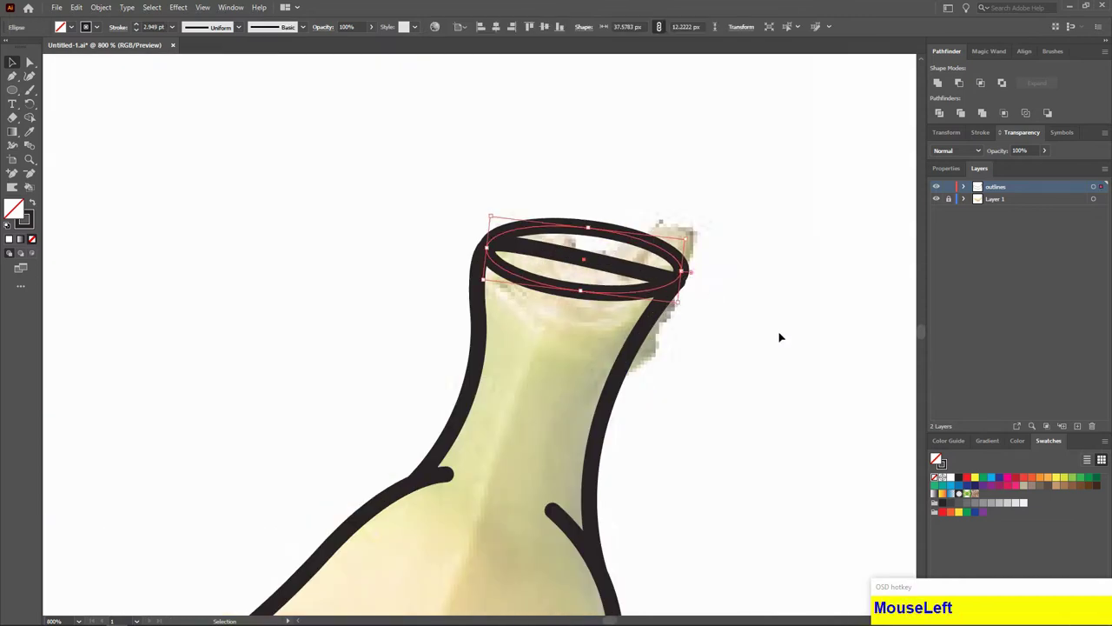
Merge the stem cap into the outline with Shape Builder and select the whole banana outline
{"action": "scroll", "scroll_direction": "up", "scroll_amount": 3}
{"action": "left_click_drag", "start_coordinate": [695, 378], "coordinate": [662, 162]}
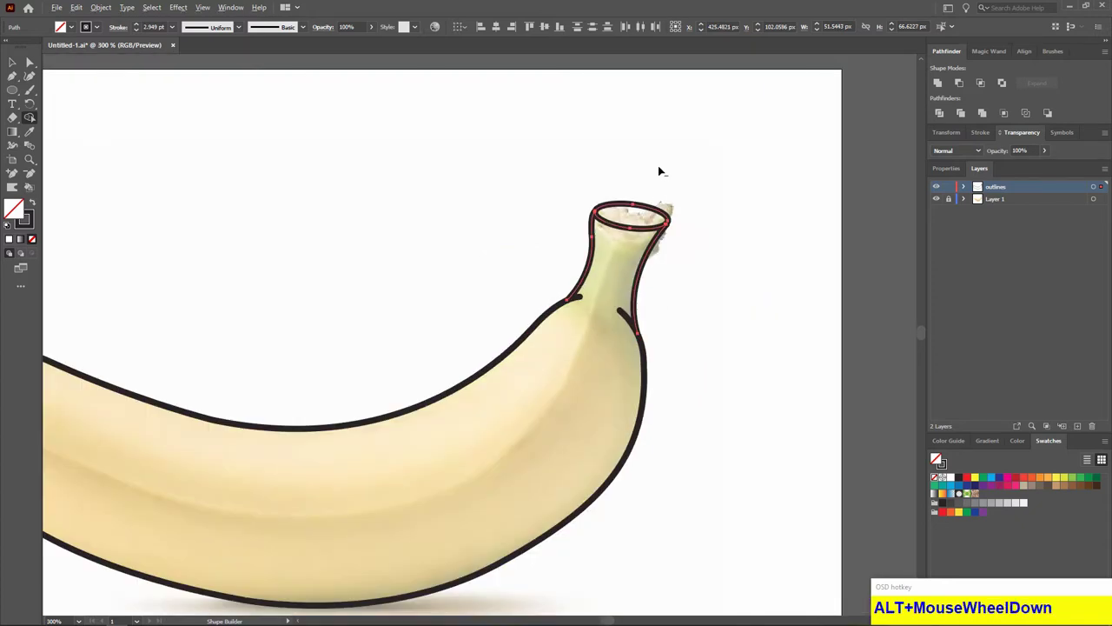
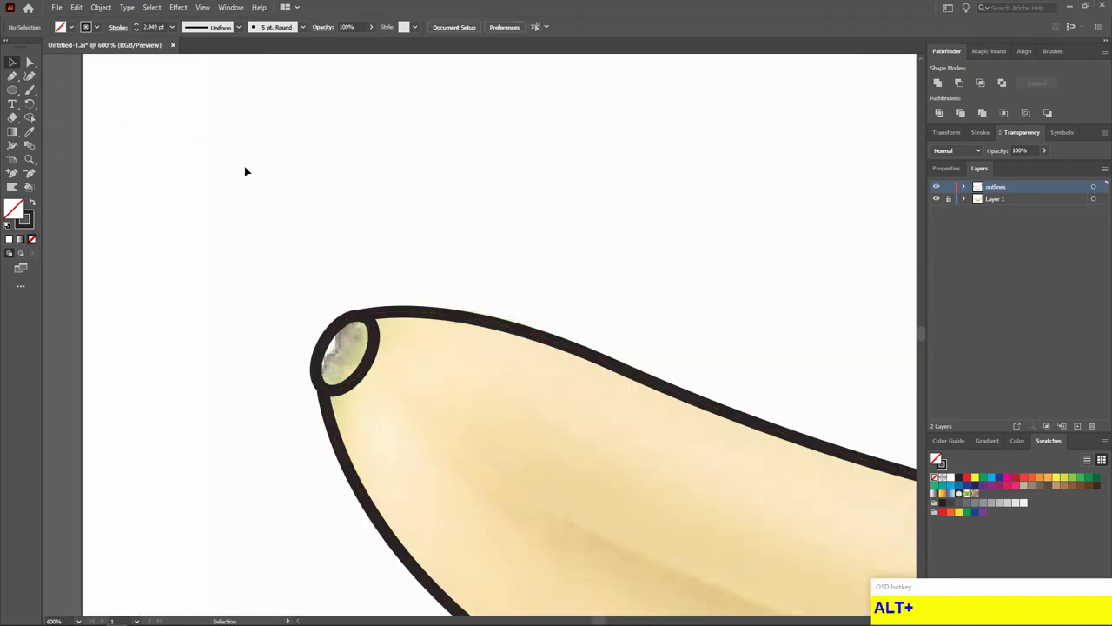
{"action": "scroll", "scroll_direction": "up", "scroll_amount": 3}
{"action": "left_click", "coordinate": [287, 200]}
{"action": "scroll", "scroll_direction": "down", "scroll_amount": 3}
{"action": "left_click", "coordinate": [192, 167]}
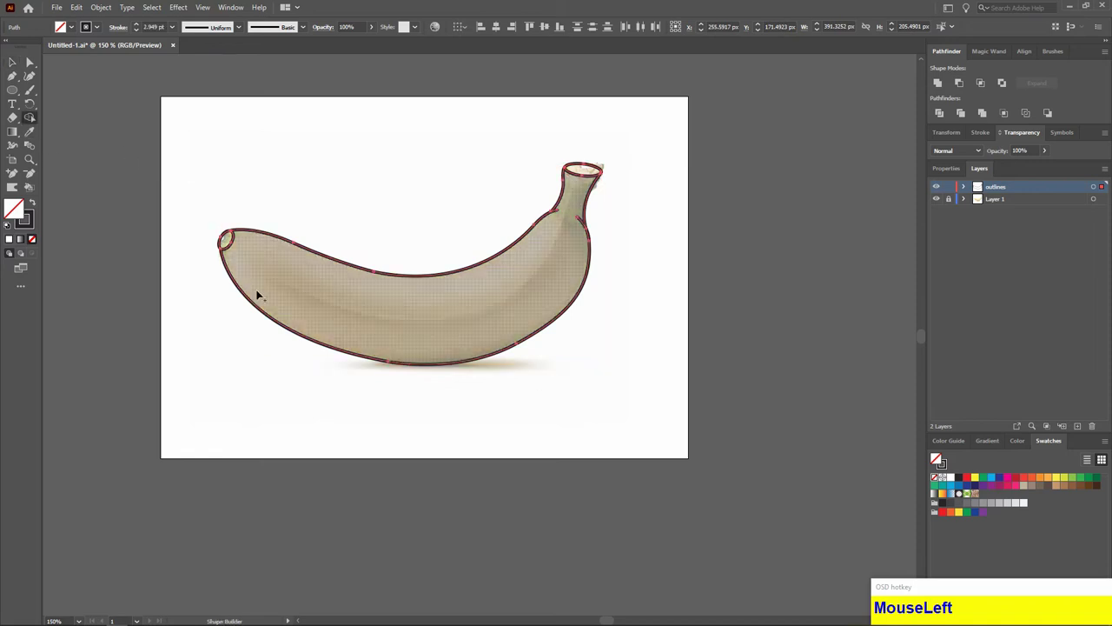
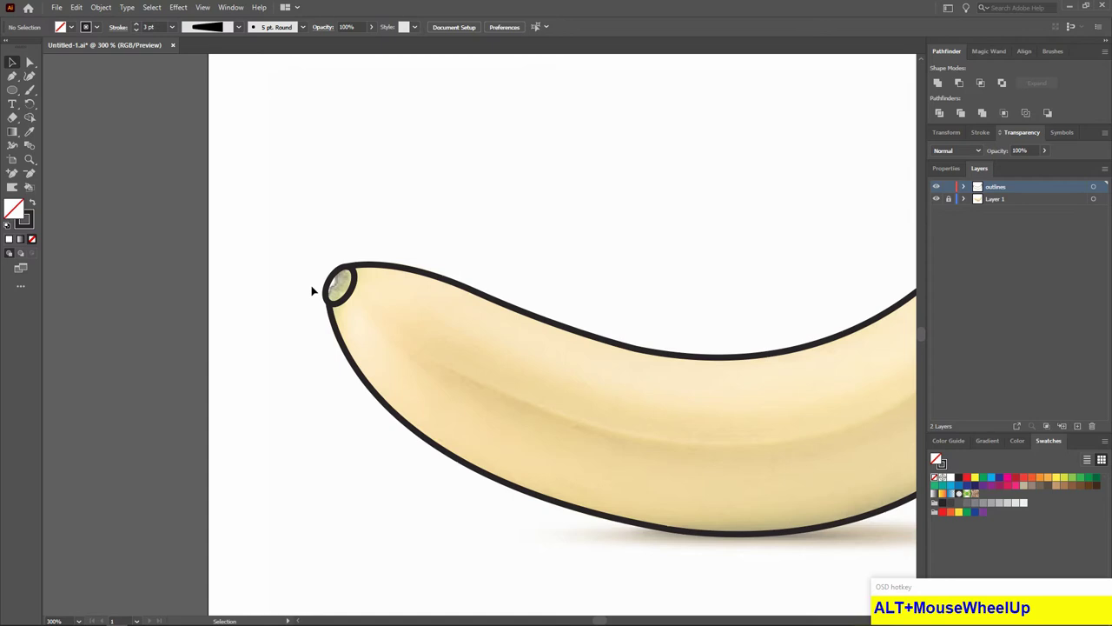
Scroll around the banana outline before choosing Offset Path
{"action": "scroll", "scroll_direction": "down", "scroll_amount": 3}
{"action": "scroll", "scroll_direction": "down", "scroll_amount": 3}
{"action": "scroll", "scroll_direction": "up", "scroll_amount": 3}
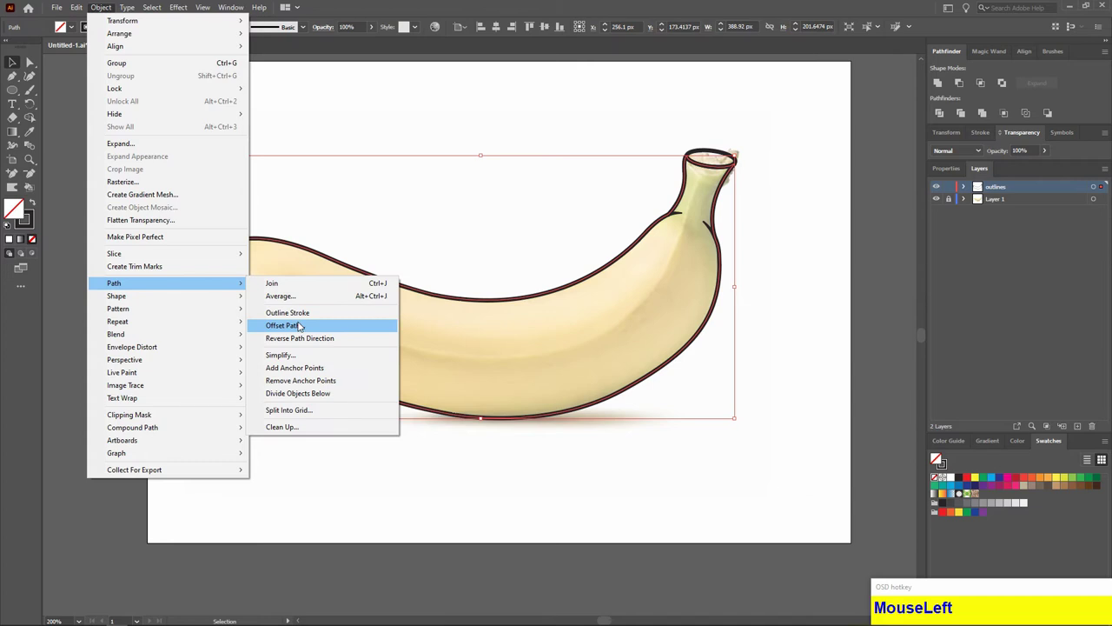
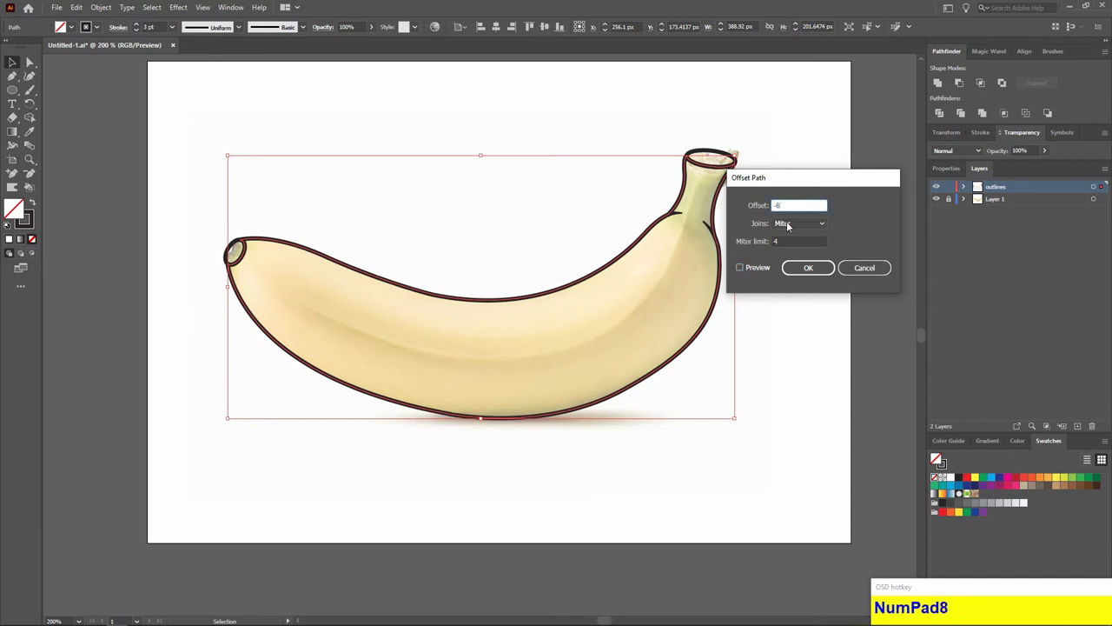
Preview the -8 px inset outline running inside the banana's edge
{"action": "left_click", "coordinate": [758, 273]}
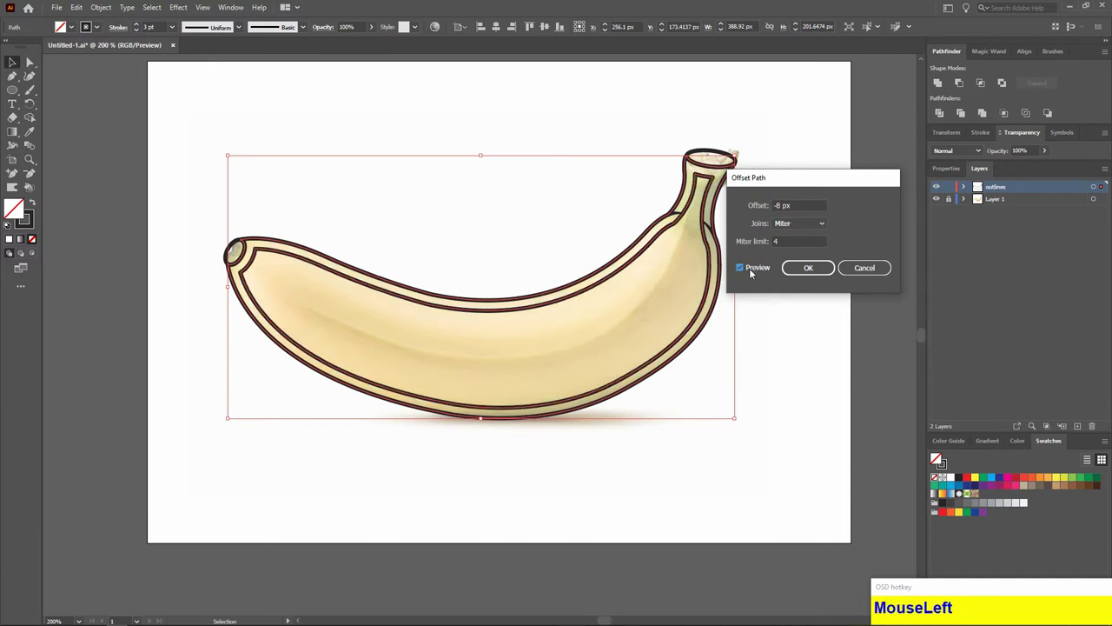
{"action": "scroll", "scroll_direction": "up", "scroll_amount": 3}
{"action": "scroll", "scroll_direction": "down", "scroll_amount": 3}
Confirm the inset outline and delete pieces of it, leaving short inner strokes
{"action": "left_click", "coordinate": [277, 286]}
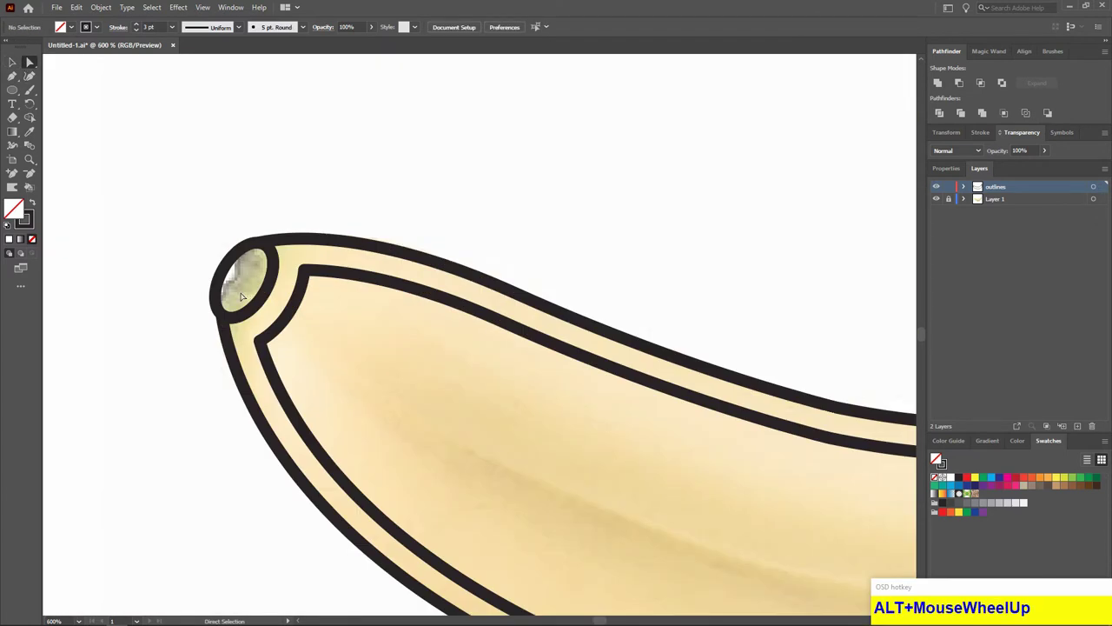
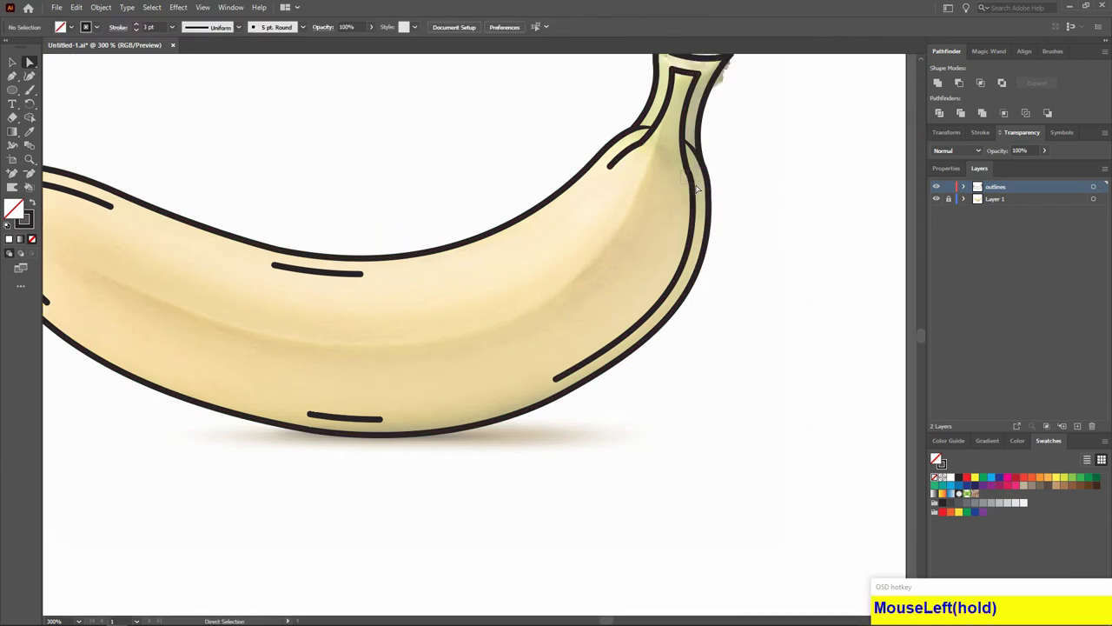
{"action": "key", "text": "Delete"}
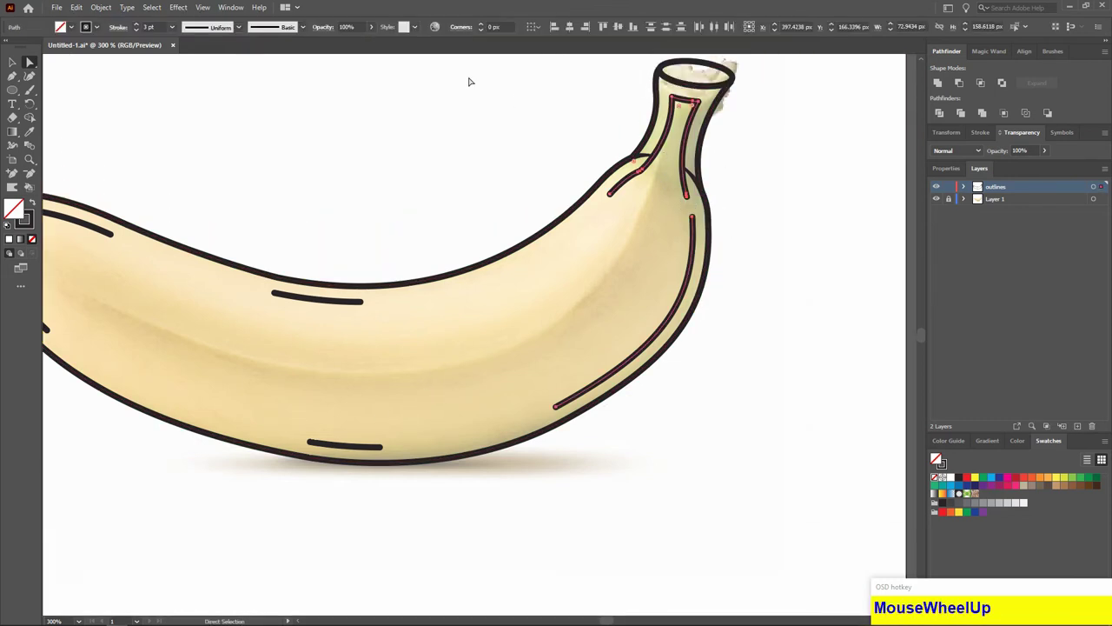
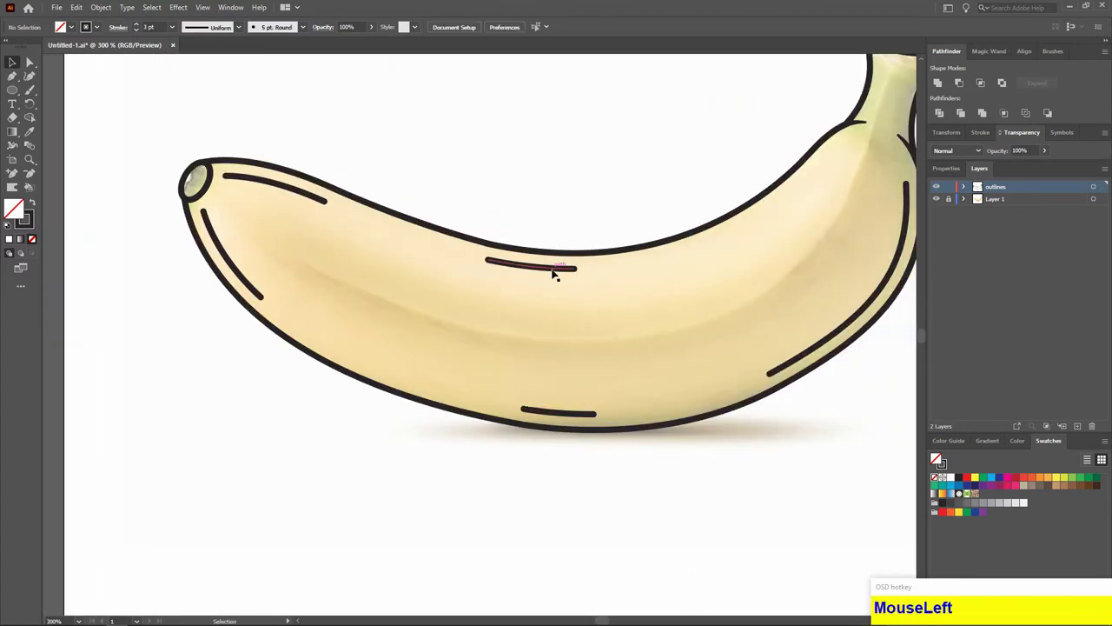
{"action": "scroll", "scroll_direction": "up", "scroll_amount": 3}
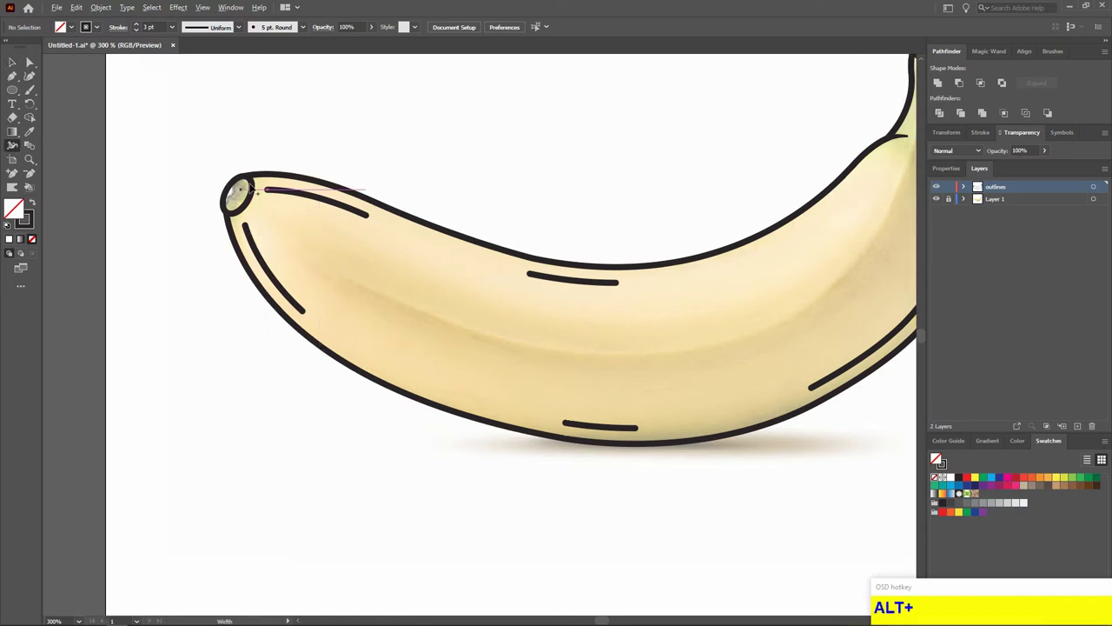
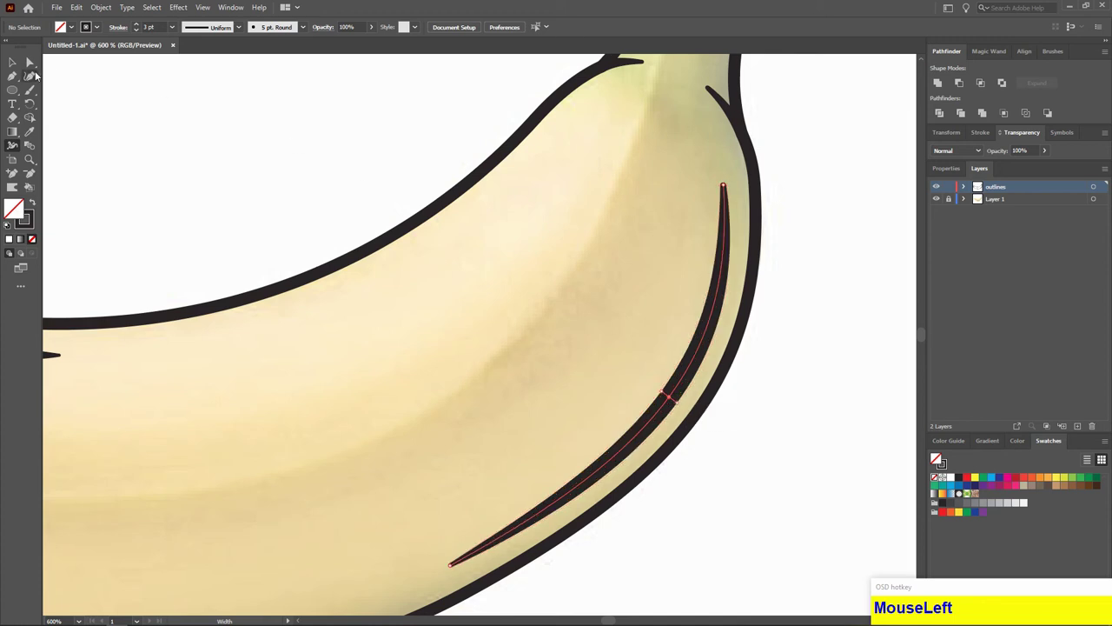
Deselect the last tapered inner stroke after pinching its ends with the Width tool
{"action": "scroll", "scroll_direction": "down", "scroll_amount": 3}
{"action": "left_click", "coordinate": [533, 303]}
{"action": "scroll", "scroll_direction": "up", "scroll_amount": 3}
{"action": "scroll", "scroll_direction": "up", "scroll_amount": 3}
{"action": "scroll", "scroll_direction": "up", "scroll_amount": 3}
{"action": "scroll", "scroll_direction": "up", "scroll_amount": 3}
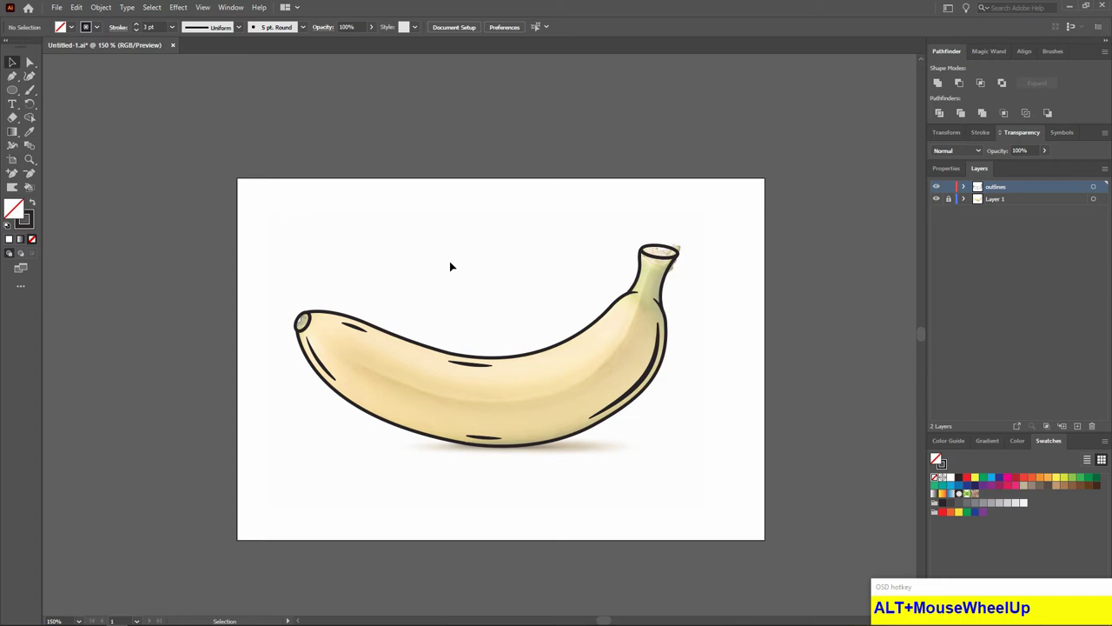
Select the banana's main outline for copying, undoing a stray change
{"action": "left_click", "coordinate": [265, 219]}
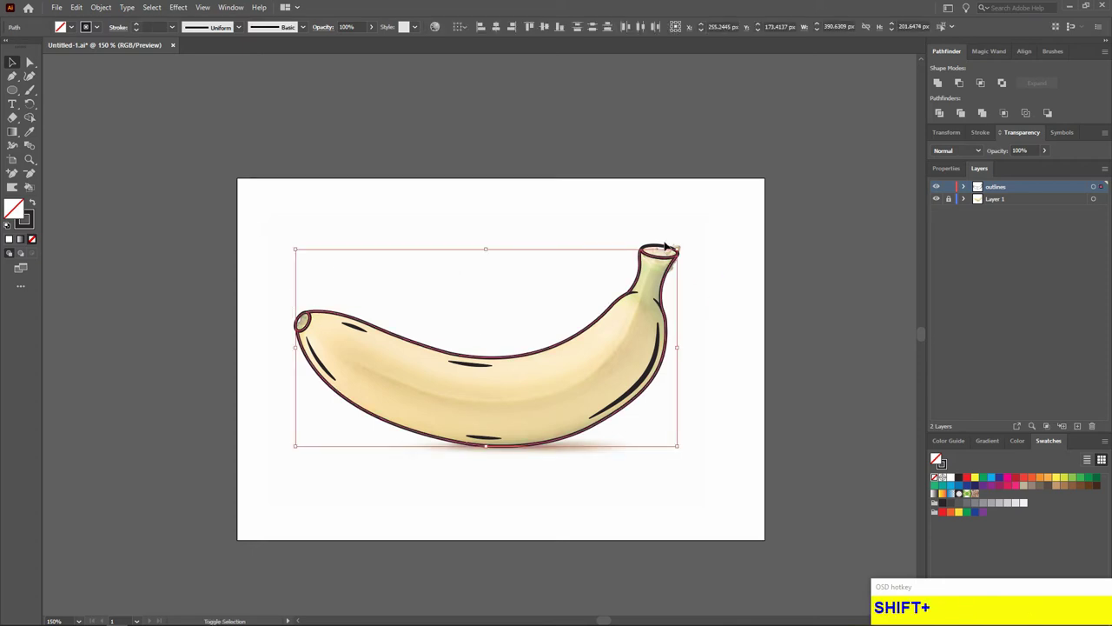
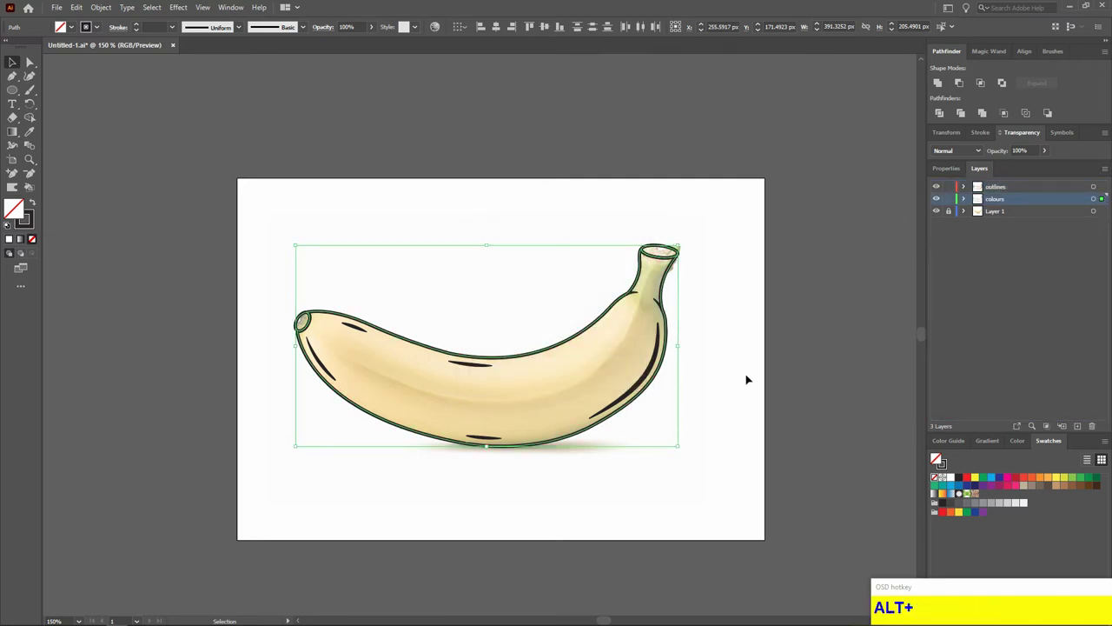
{"action": "left_click", "coordinate": [750, 377]}
{"action": "key", "text": "ctrl+z"}
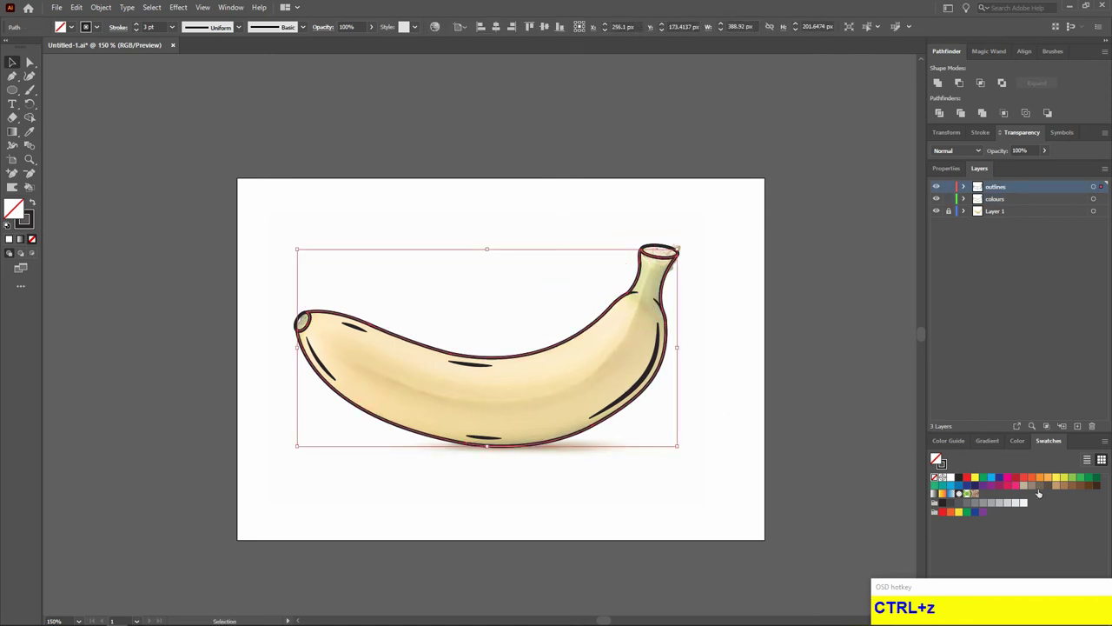
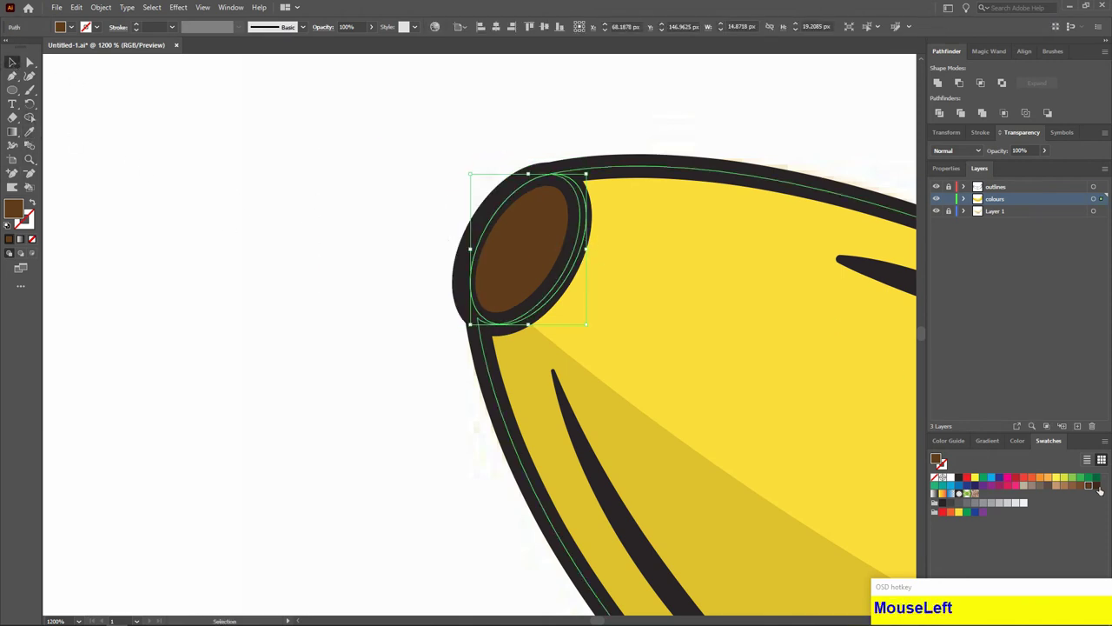
Scroll over the banana to review the yellow fills and brown end caps
{"action": "scroll", "scroll_direction": "down", "scroll_amount": 3}
{"action": "scroll", "scroll_direction": "up", "scroll_amount": 3}
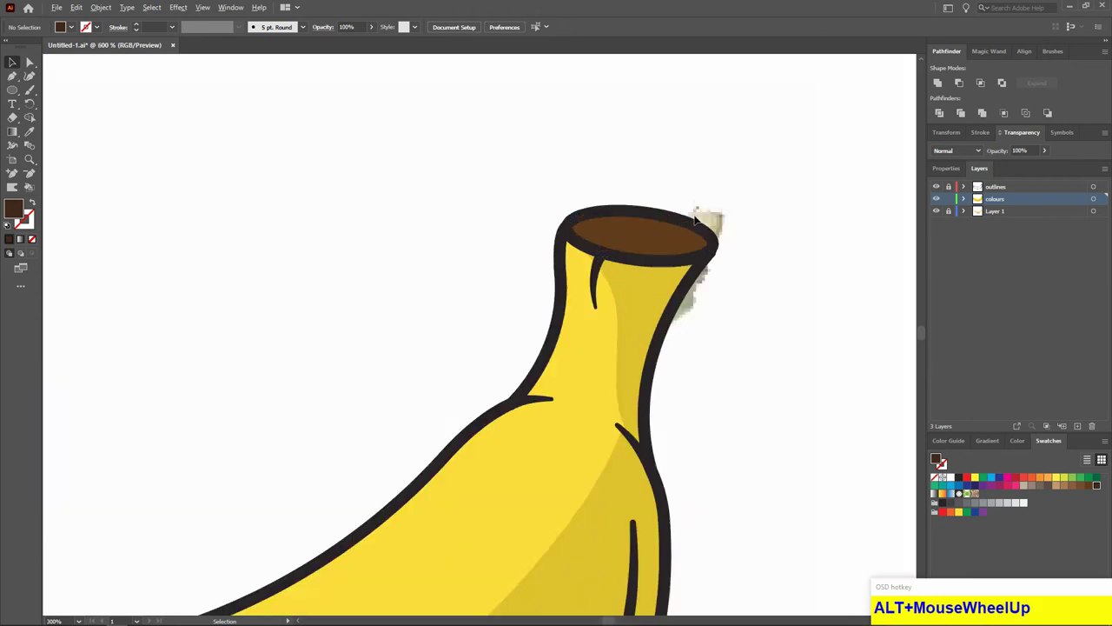
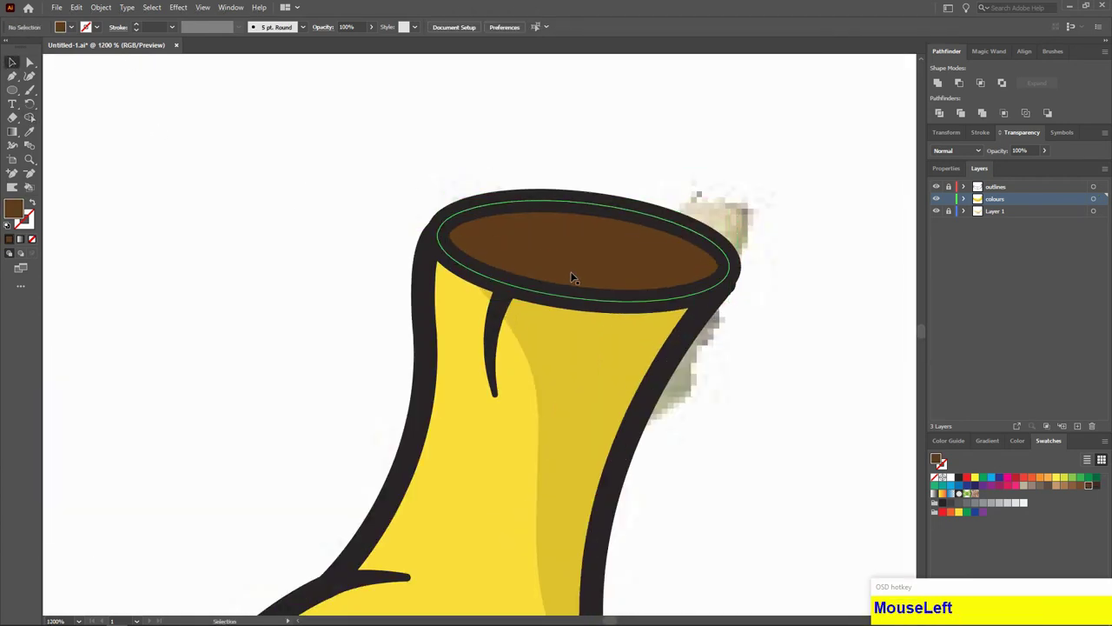
{"action": "scroll", "scroll_direction": "down", "scroll_amount": 3}
{"action": "scroll", "scroll_direction": "up", "scroll_amount": 3}
Start a Pen path curving the highlight strip along the banana's top edge
{"action": "scroll", "scroll_direction": "down", "scroll_amount": 3}
{"action": "left_click", "coordinate": [854, 441]}
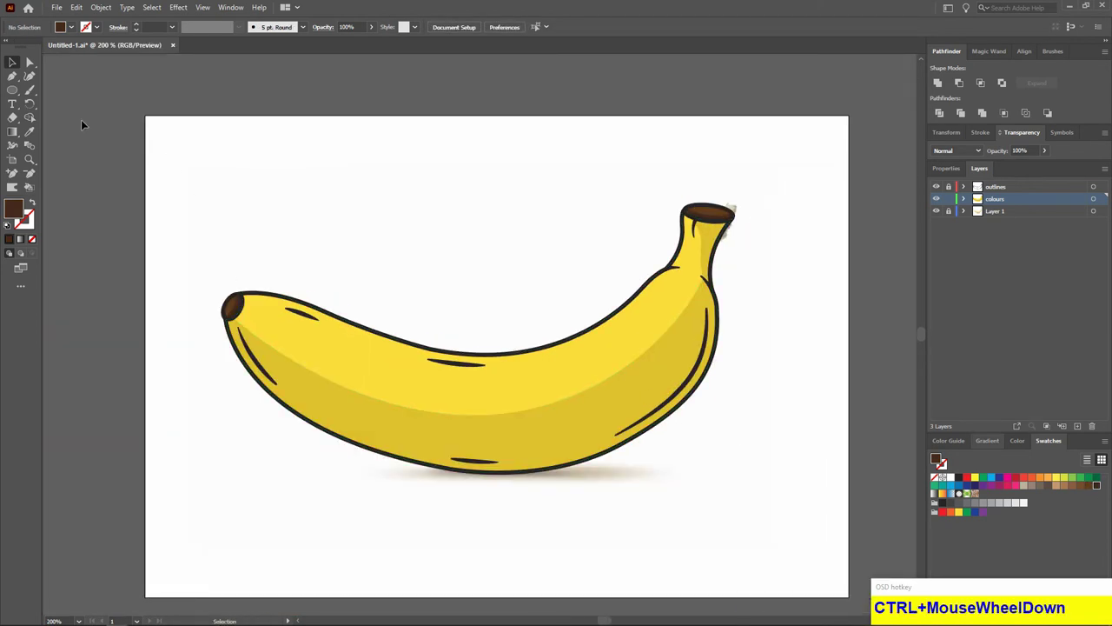
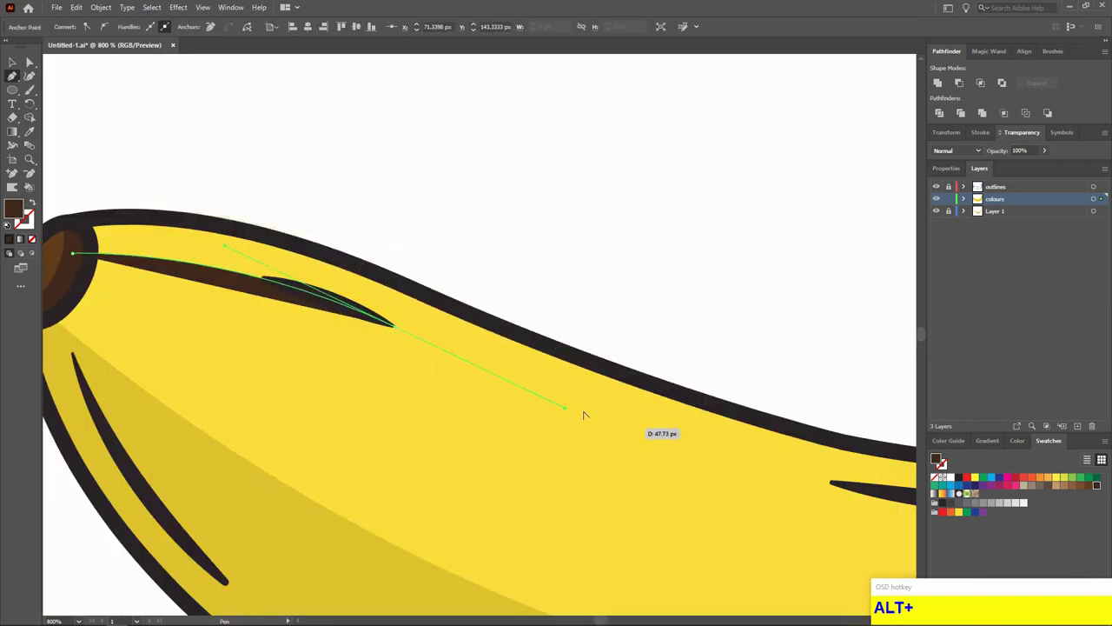
{"action": "scroll", "scroll_direction": "up", "scroll_amount": 3}
{"action": "left_click_drag", "start_coordinate": [776, 402], "coordinate": [909, 293]}
{"action": "scroll", "scroll_direction": "down", "scroll_amount": 3}
{"action": "scroll", "scroll_direction": "up", "scroll_amount": 3}
{"action": "left_click", "coordinate": [830, 236]}
Bend the highlight along the upper body and close the shape near the neck
{"action": "scroll", "scroll_direction": "down", "scroll_amount": 3}
{"action": "scroll", "scroll_direction": "up", "scroll_amount": 3}
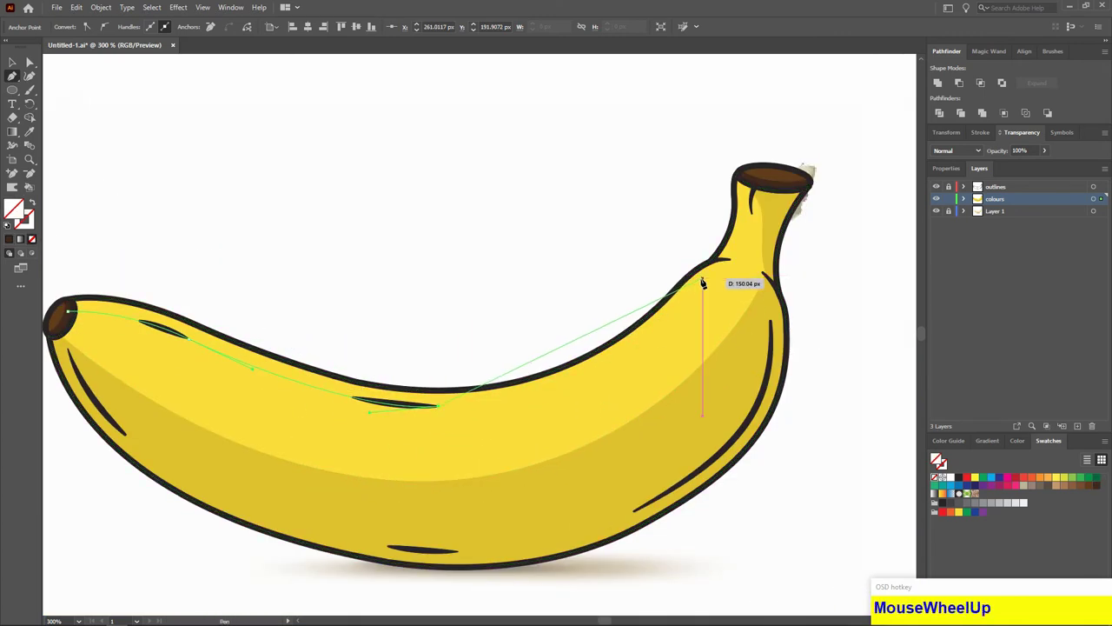
{"action": "left_click_drag", "start_coordinate": [702, 277], "coordinate": [710, 278]}
{"action": "scroll", "scroll_direction": "up", "scroll_amount": 3}
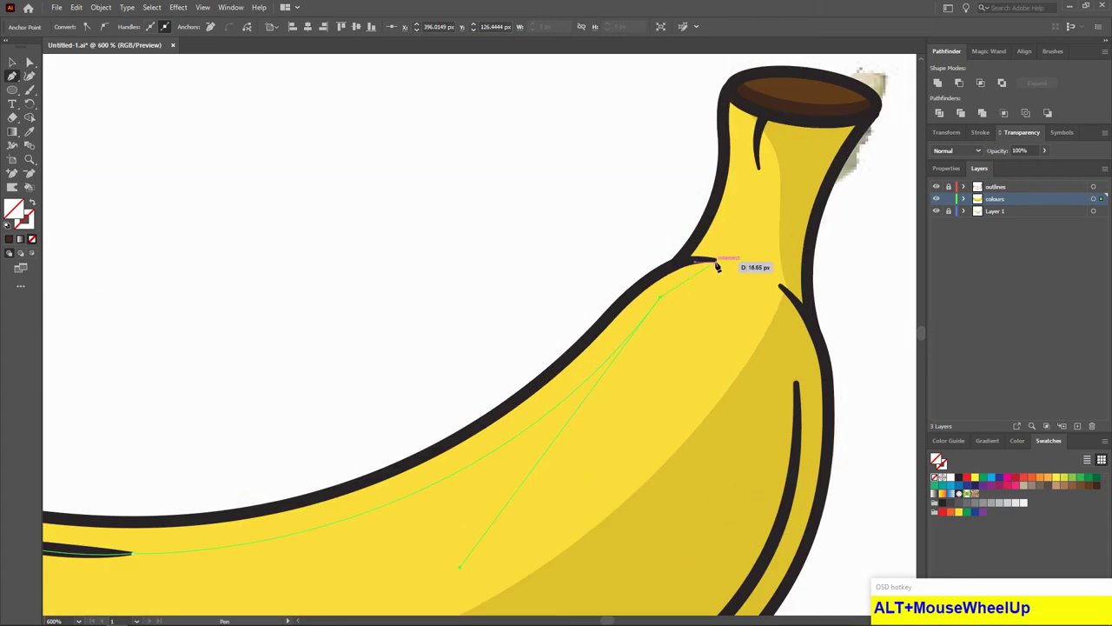
{"action": "left_click_drag", "start_coordinate": [715, 256], "coordinate": [718, 269]}
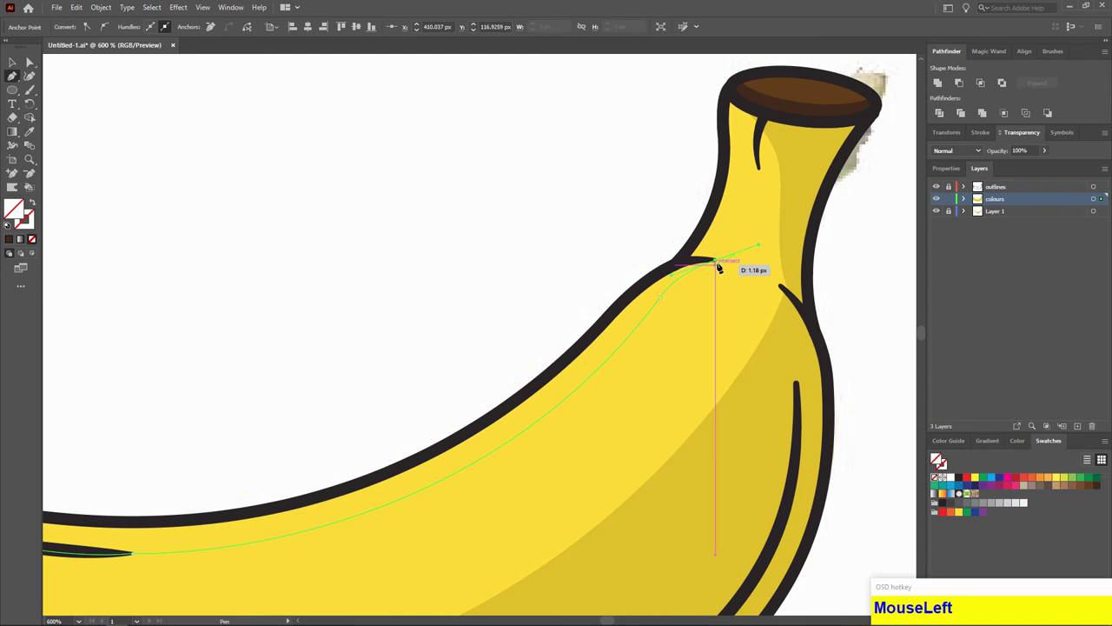
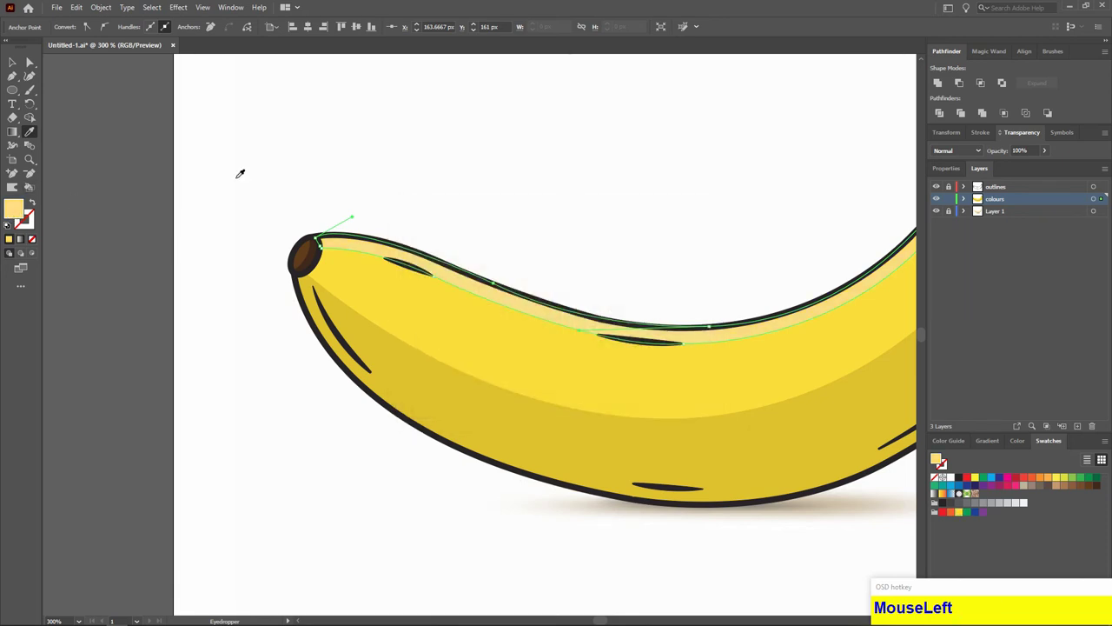
{"action": "scroll", "scroll_direction": "down", "scroll_amount": 3}
{"action": "scroll", "scroll_direction": "up", "scroll_amount": 3}
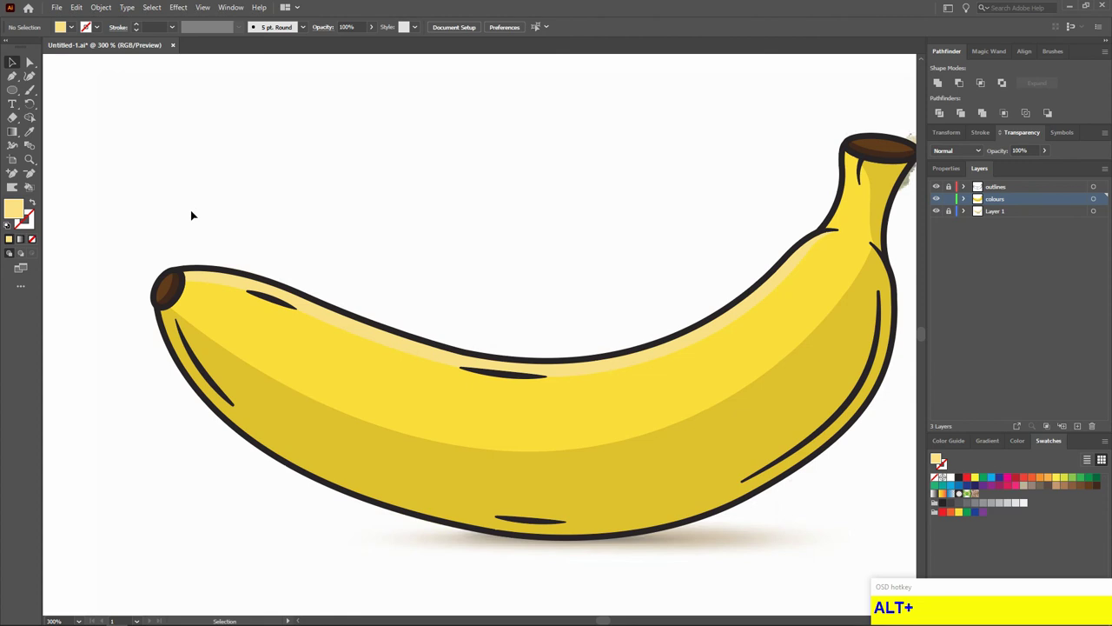
Draw a narrow pale-yellow highlight shape down the left side of the stem
{"action": "scroll", "scroll_direction": "down", "scroll_amount": 3}
{"action": "left_click", "coordinate": [750, 208]}
{"action": "scroll", "scroll_direction": "up", "scroll_amount": 3}
{"action": "left_click", "coordinate": [636, 332]}
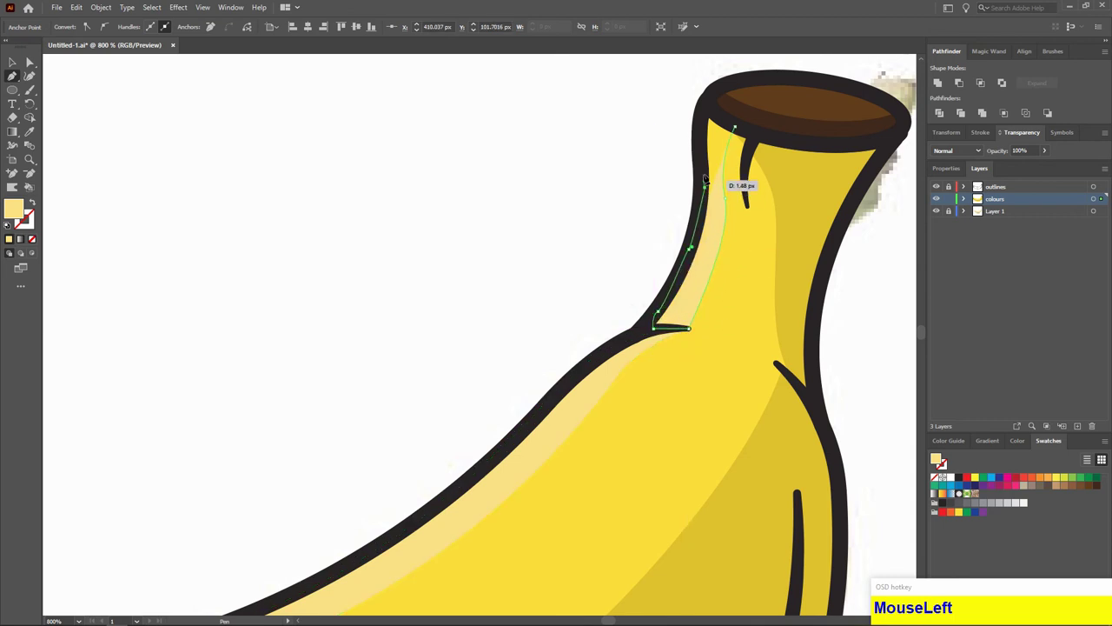
{"action": "scroll", "scroll_direction": "down", "scroll_amount": 3}
{"action": "scroll", "scroll_direction": "up", "scroll_amount": 3}
{"action": "left_click", "coordinate": [229, 271]}
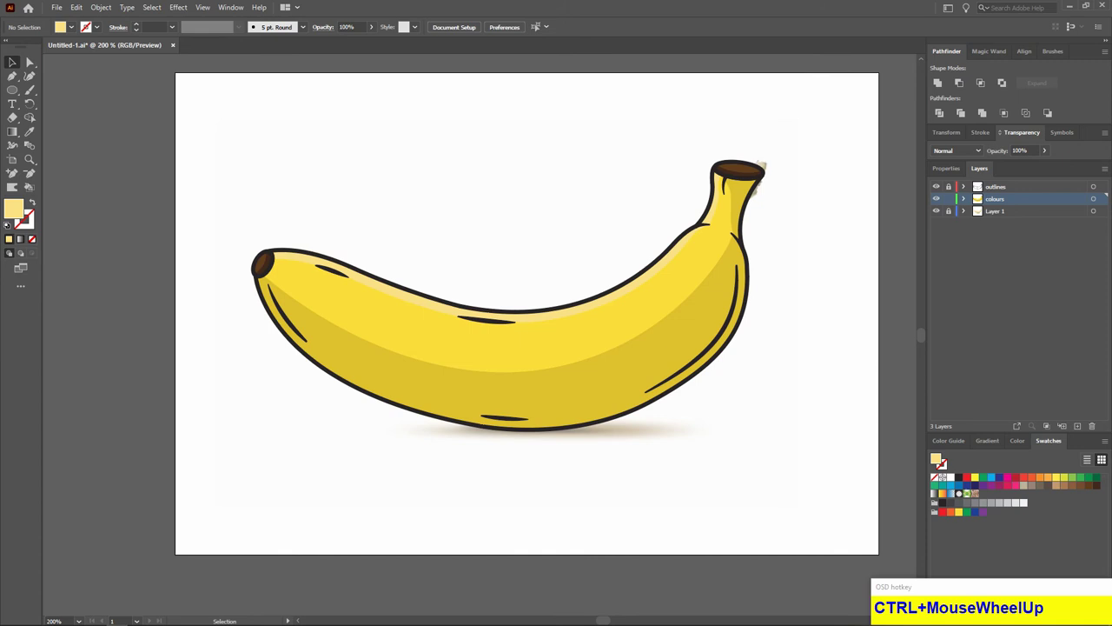
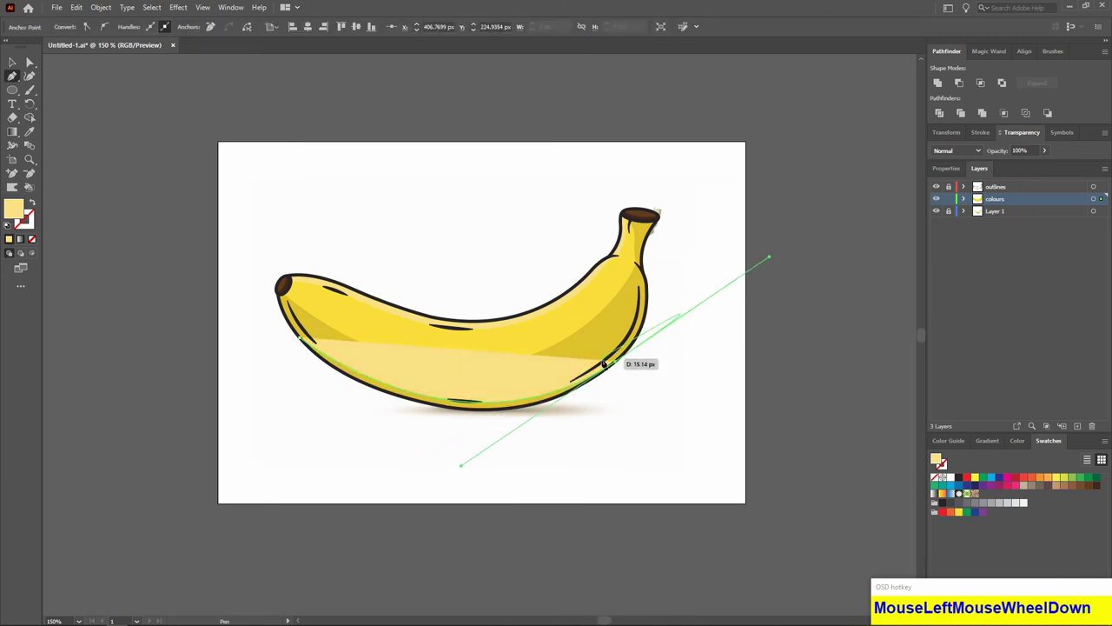
Close the bottom-edge shadow shape and fill it with olive-yellow b59b02
{"action": "left_click", "coordinate": [620, 356]}
{"action": "scroll", "scroll_direction": "up", "scroll_amount": 3}
{"action": "left_click", "coordinate": [291, 322]}
{"action": "scroll", "scroll_direction": "up", "scroll_amount": 3}
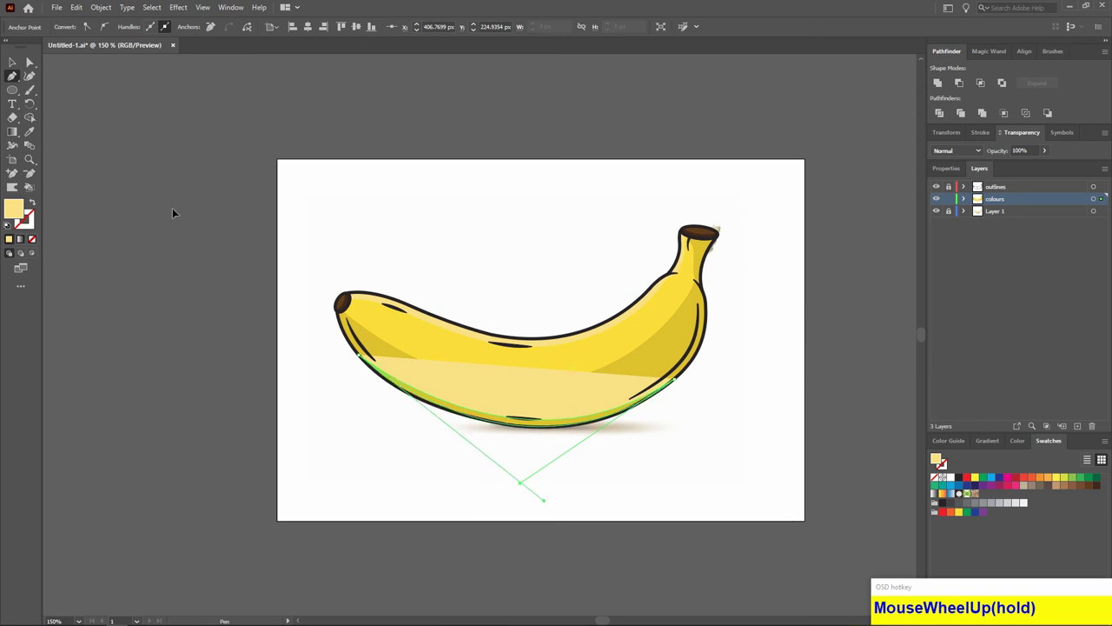
{"action": "scroll", "scroll_direction": "up", "scroll_amount": 3}
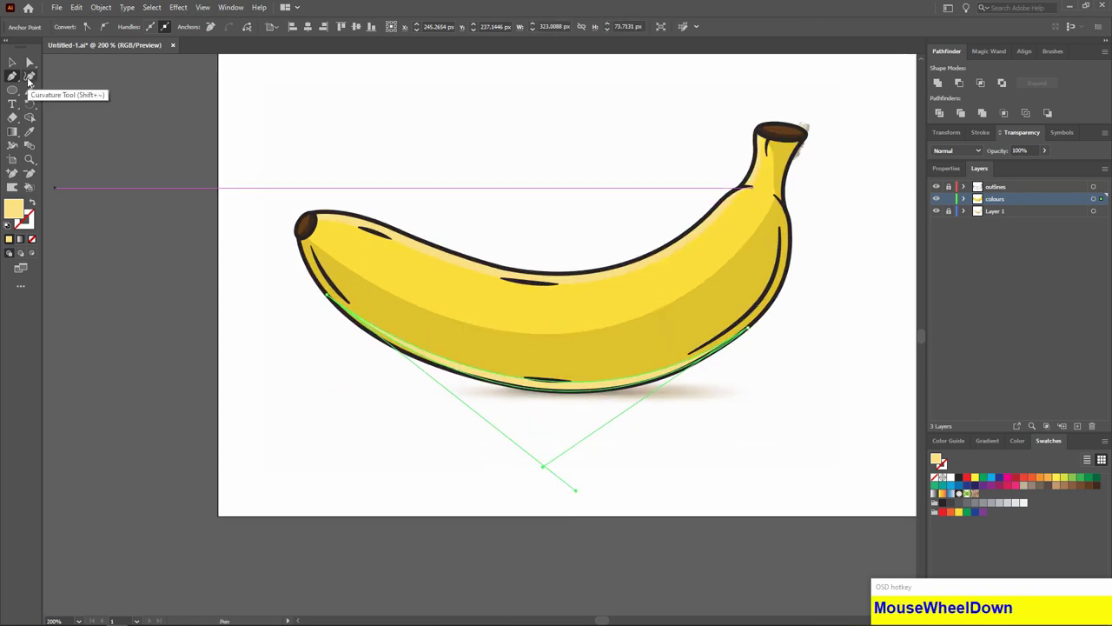
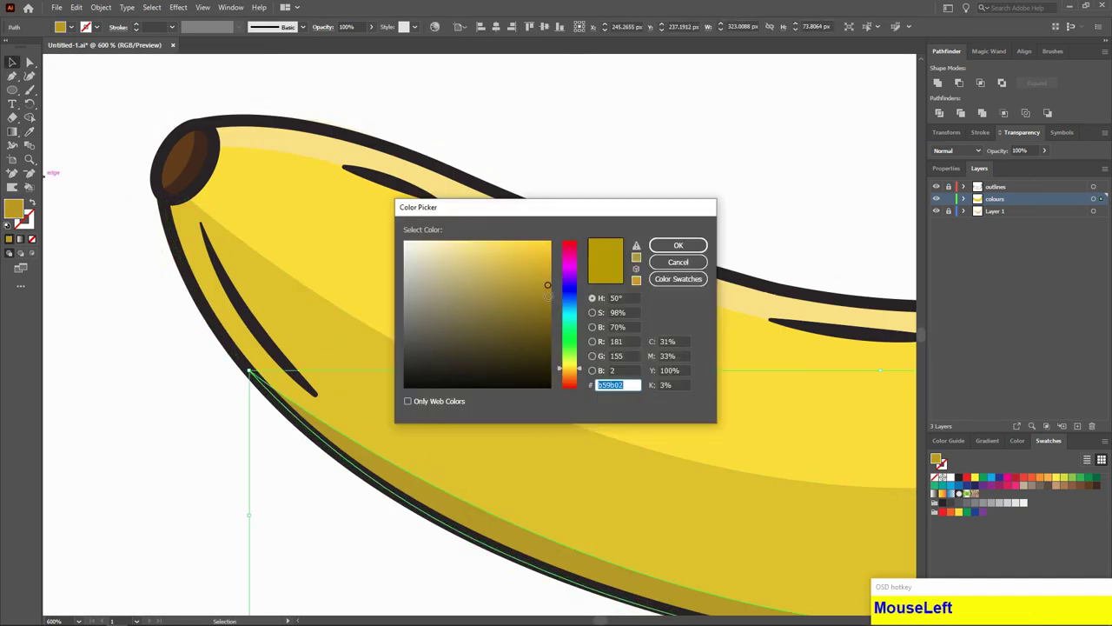
{"action": "scroll", "scroll_direction": "down", "scroll_amount": 3}
{"action": "left_click", "coordinate": [342, 338]}
{"action": "scroll", "scroll_direction": "up", "scroll_amount": 3}
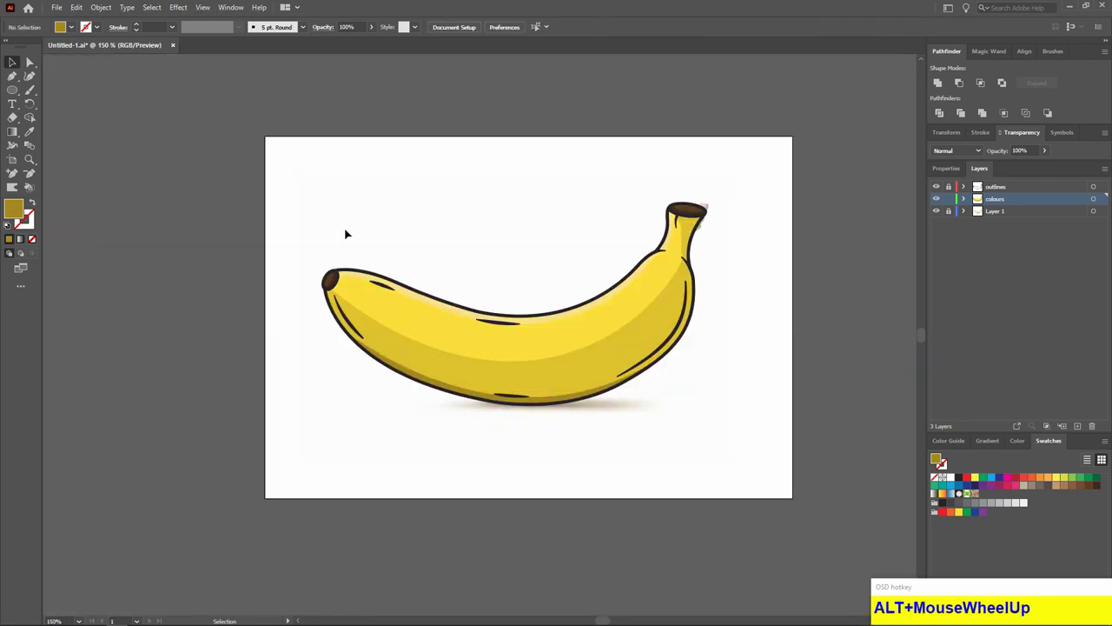
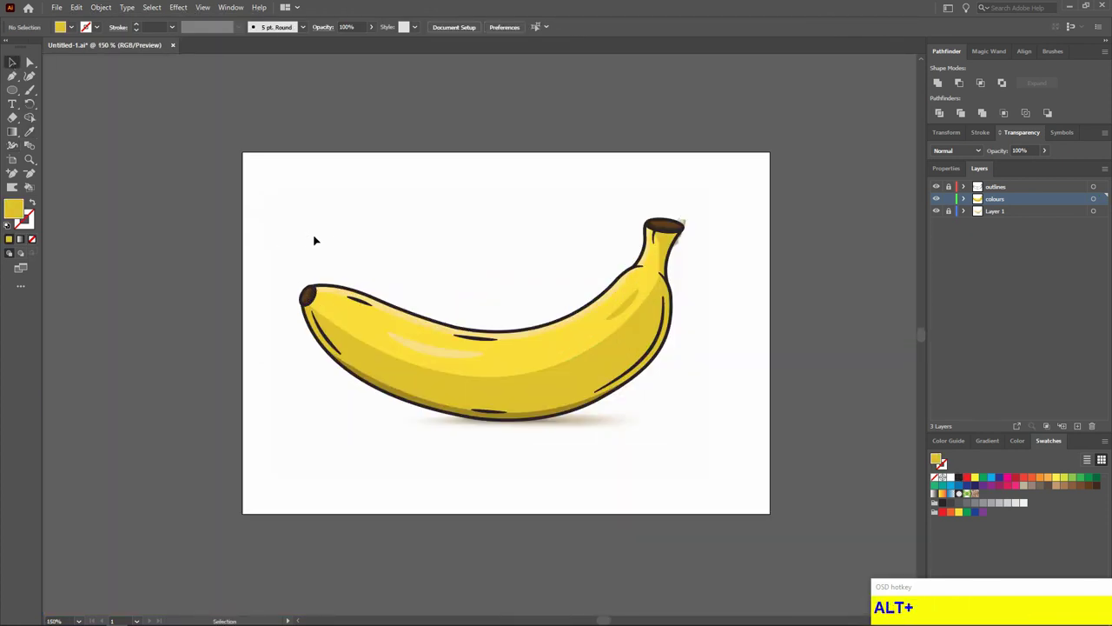
Lock the colours layer after finishing the light highlight streaks
{"action": "scroll", "scroll_direction": "up", "scroll_amount": 3}
{"action": "left_click", "coordinate": [317, 313]}
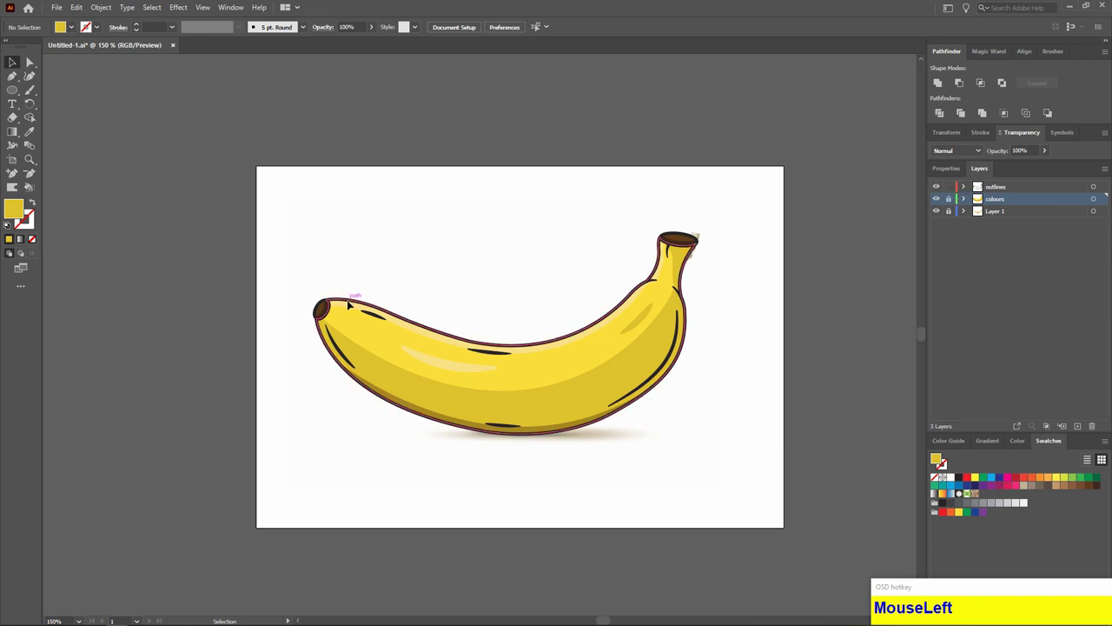
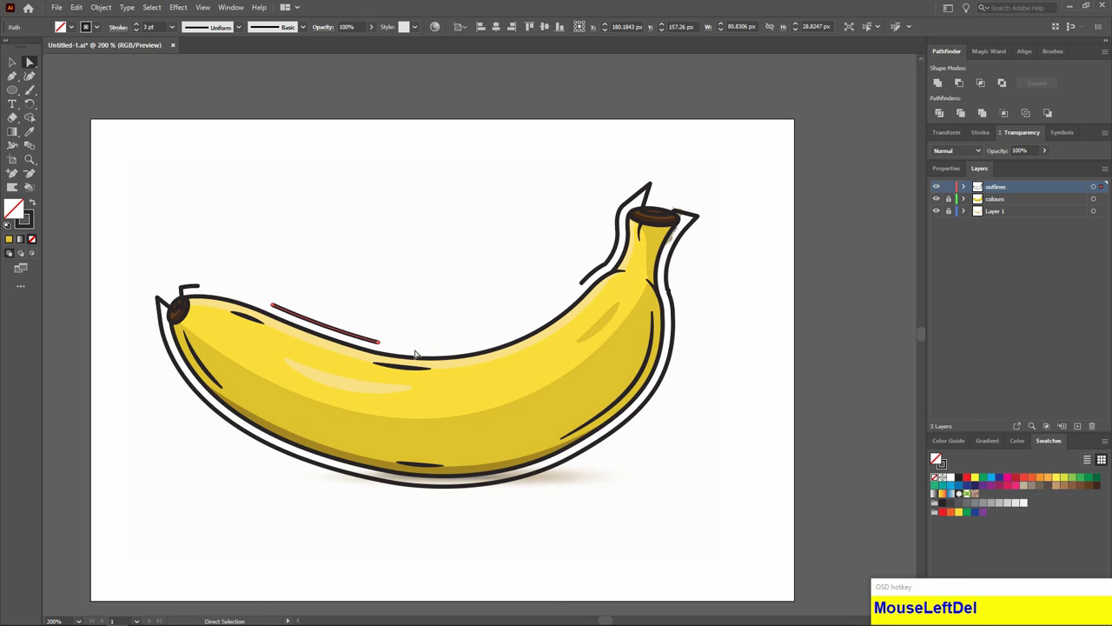
Finish and deselect the newly drawn black motion line
{"action": "key", "text": "Delete"}
{"action": "key", "text": "Delete"}
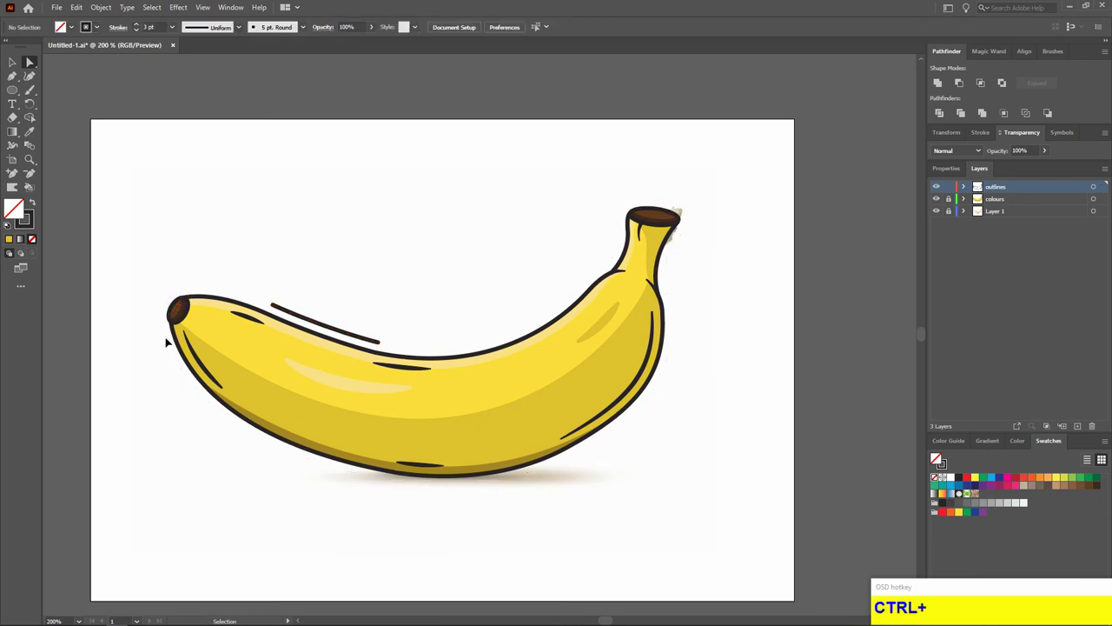
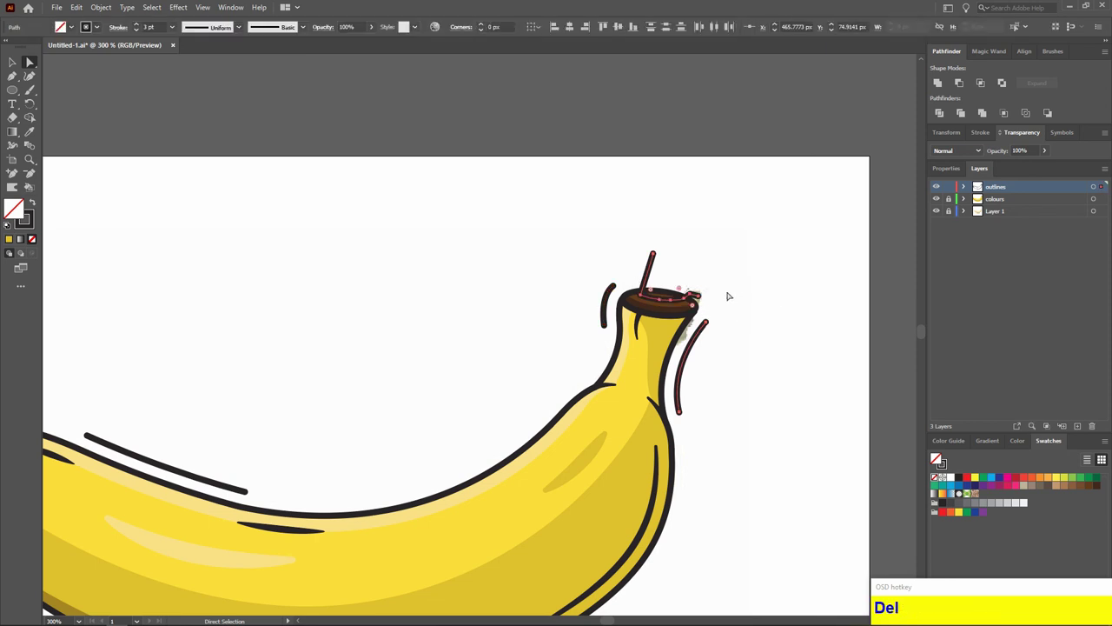
Delete the two unwanted motion-line pieces near the stem, leaving short accent strokes
{"action": "left_click", "coordinate": [639, 309]}
{"action": "key", "text": "Delete"}
{"action": "scroll", "scroll_direction": "up", "scroll_amount": 3}
{"action": "left_click", "coordinate": [462, 265]}
{"action": "key", "text": "Delete"}
{"action": "left_click", "coordinate": [365, 217]}
{"action": "scroll", "scroll_direction": "down", "scroll_amount": 3}
{"action": "scroll", "scroll_direction": "up", "scroll_amount": 3}
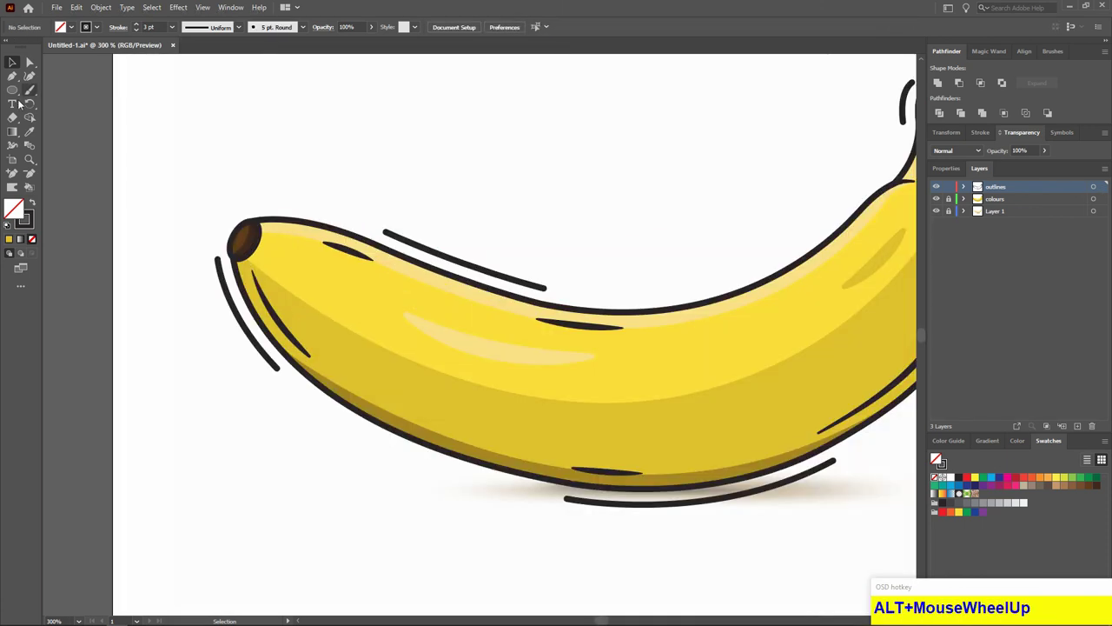
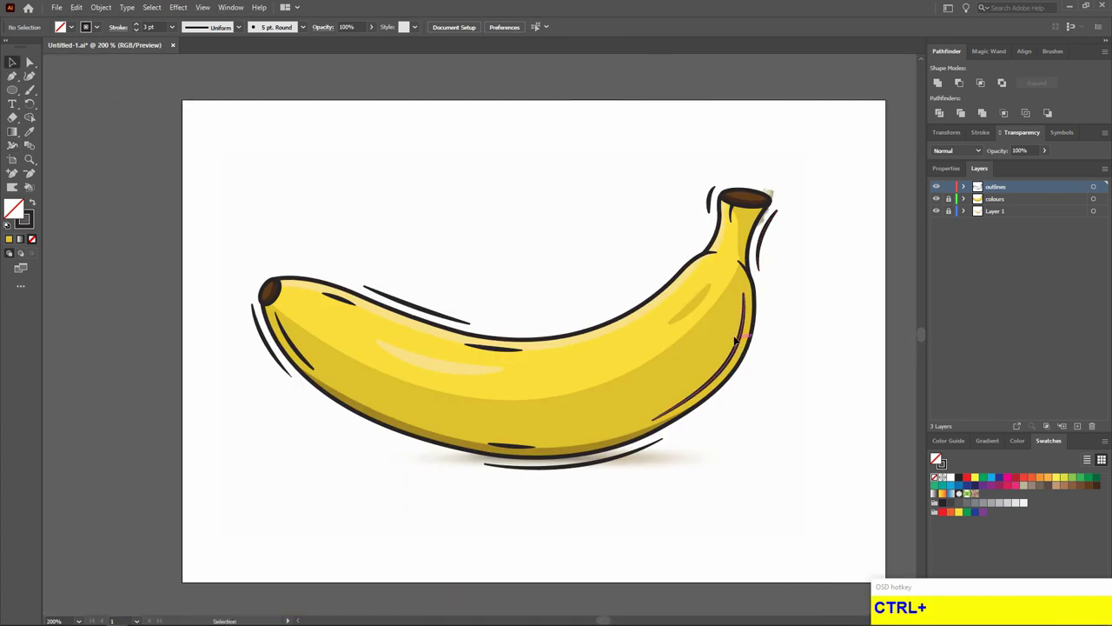
Zoom out to review the refined motion lines framing the banana
{"action": "scroll", "scroll_direction": "down", "scroll_amount": 3}
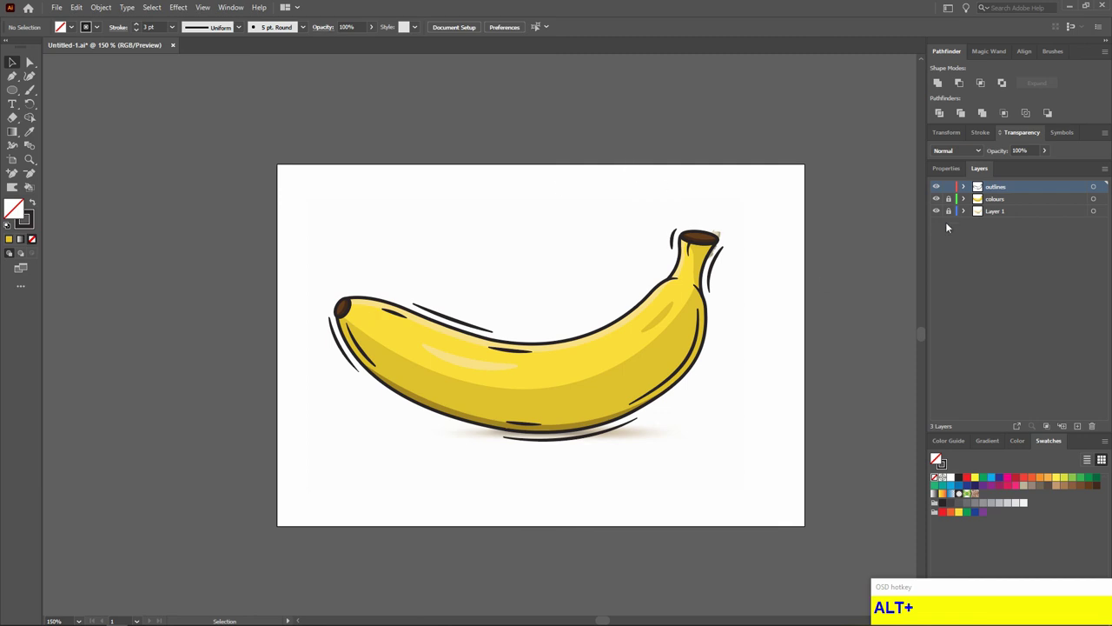
Unlock the layers, select all artwork and shrink the banana toward the centre
{"action": "left_click", "coordinate": [688, 237]}
{"action": "key", "text": "Delete"}
{"action": "left_click", "coordinate": [688, 237]}
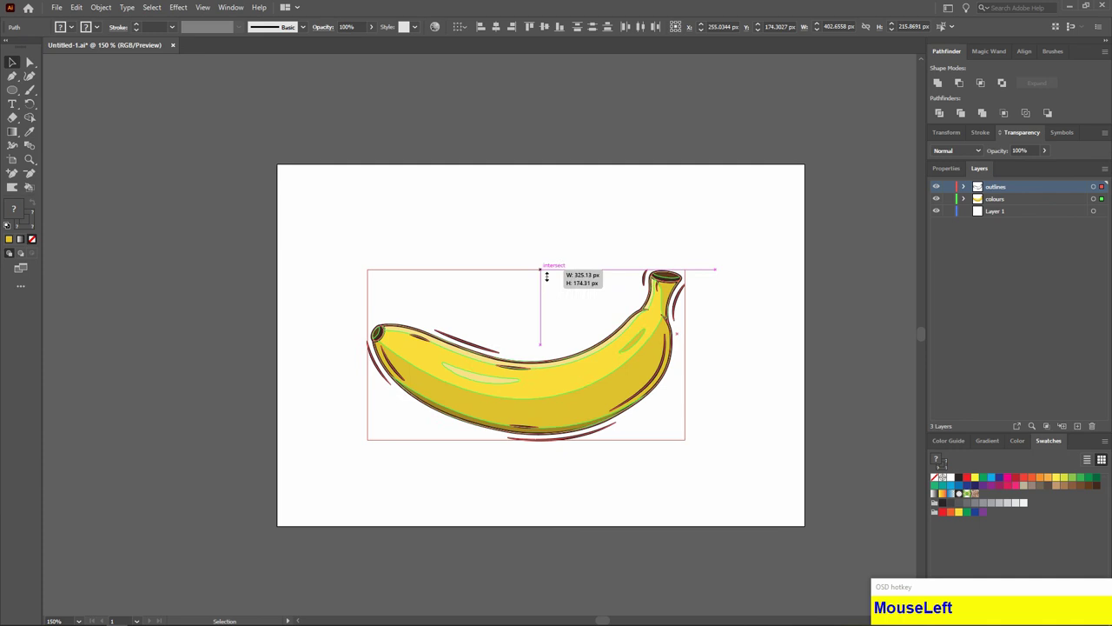
{"action": "left_click", "coordinate": [582, 375]}
{"action": "scroll", "scroll_direction": "down", "scroll_amount": 3}
{"action": "left_click_drag", "start_coordinate": [255, 168], "coordinate": [537, 417]}
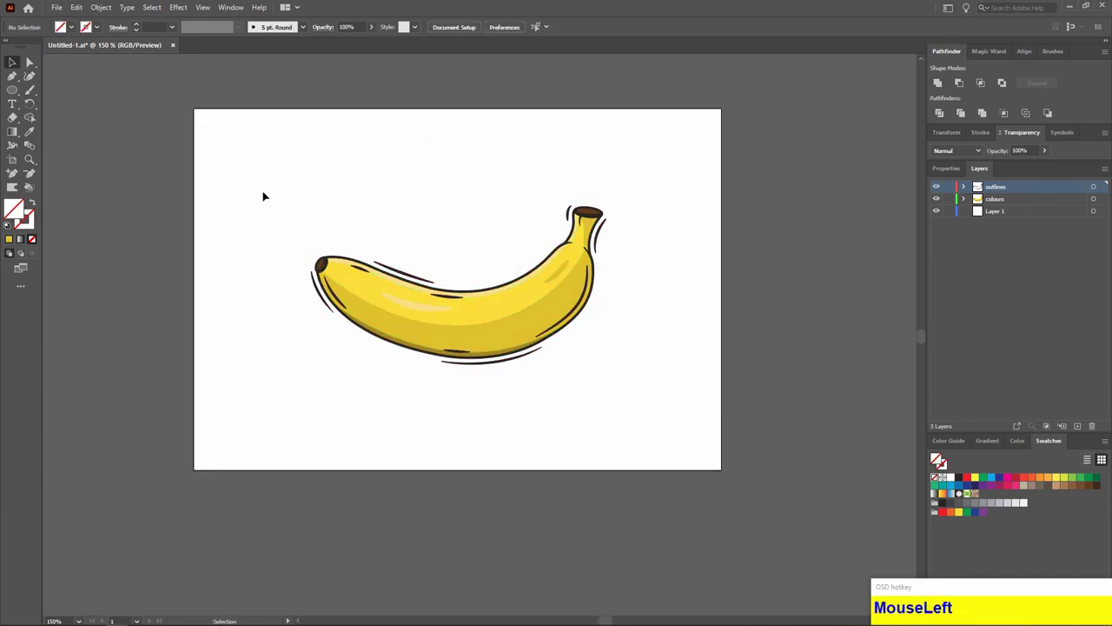